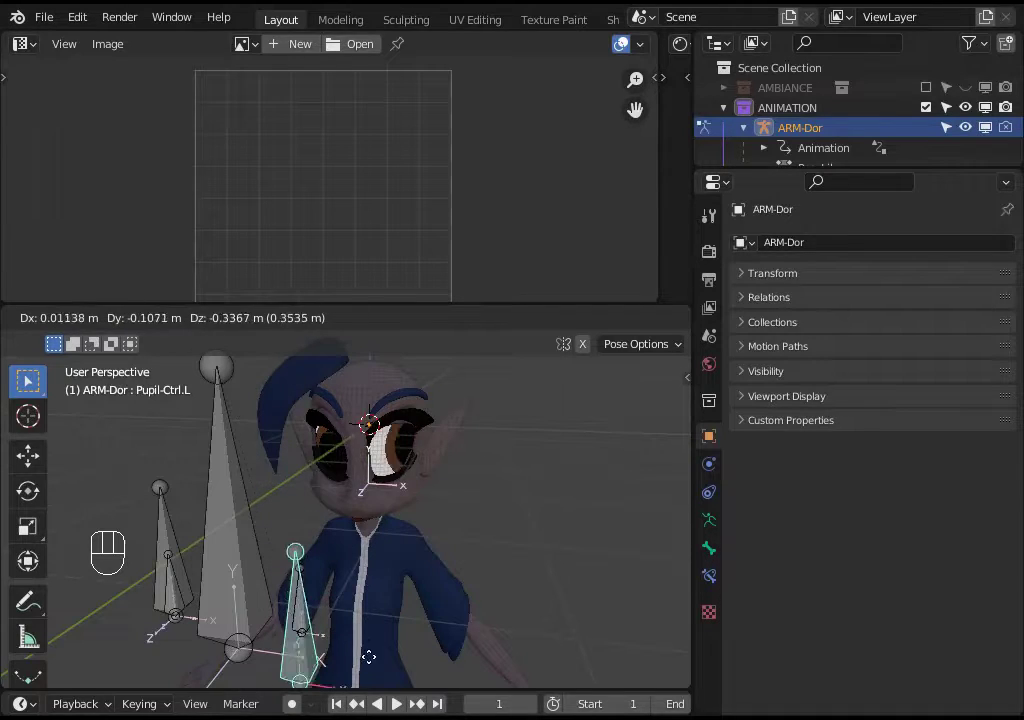
- On 0b_EyesSurface's UVWarp.L modifier, set Axis U to Y and Axis V to X
{"action": "key", "text": "ctrl+Tab"}
{"action": "left_click", "coordinate": [402, 459]}
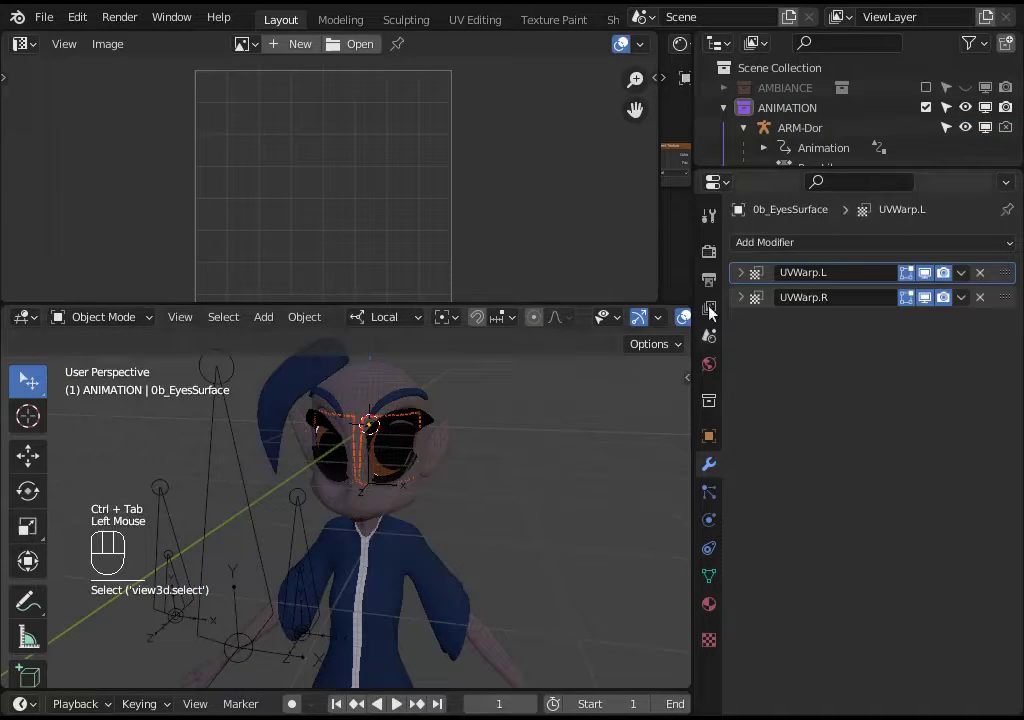
{"action": "left_click_drag", "start_coordinate": [746, 283], "coordinate": [752, 322]}
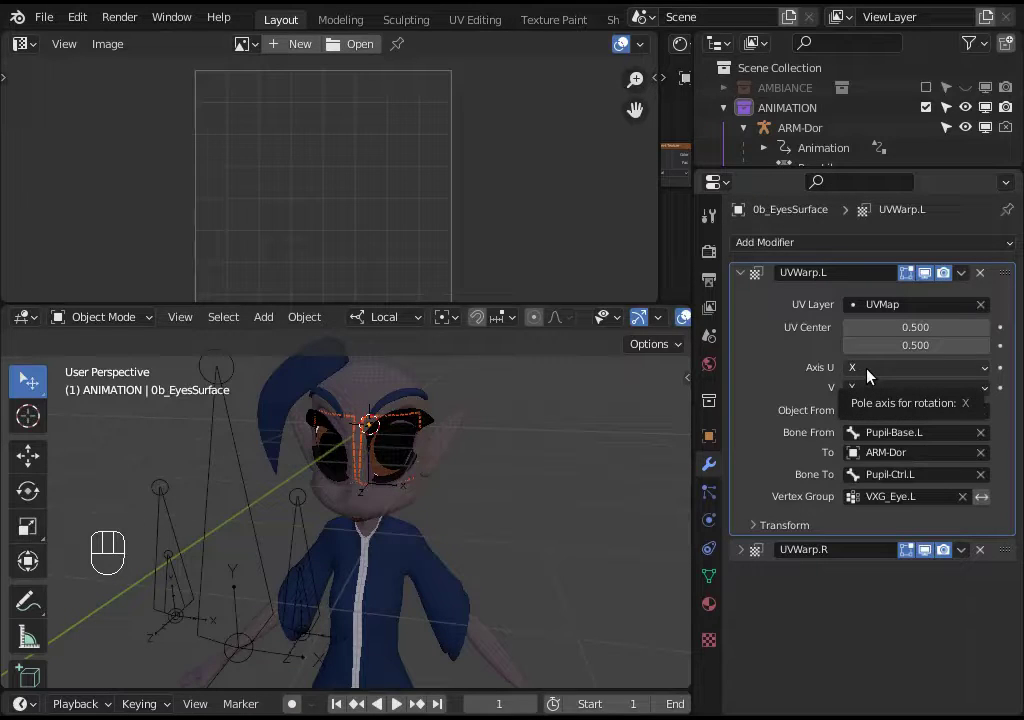
{"action": "left_click_drag", "start_coordinate": [872, 377], "coordinate": [846, 374]}
{"action": "left_click_drag", "start_coordinate": [875, 374], "coordinate": [873, 410]}
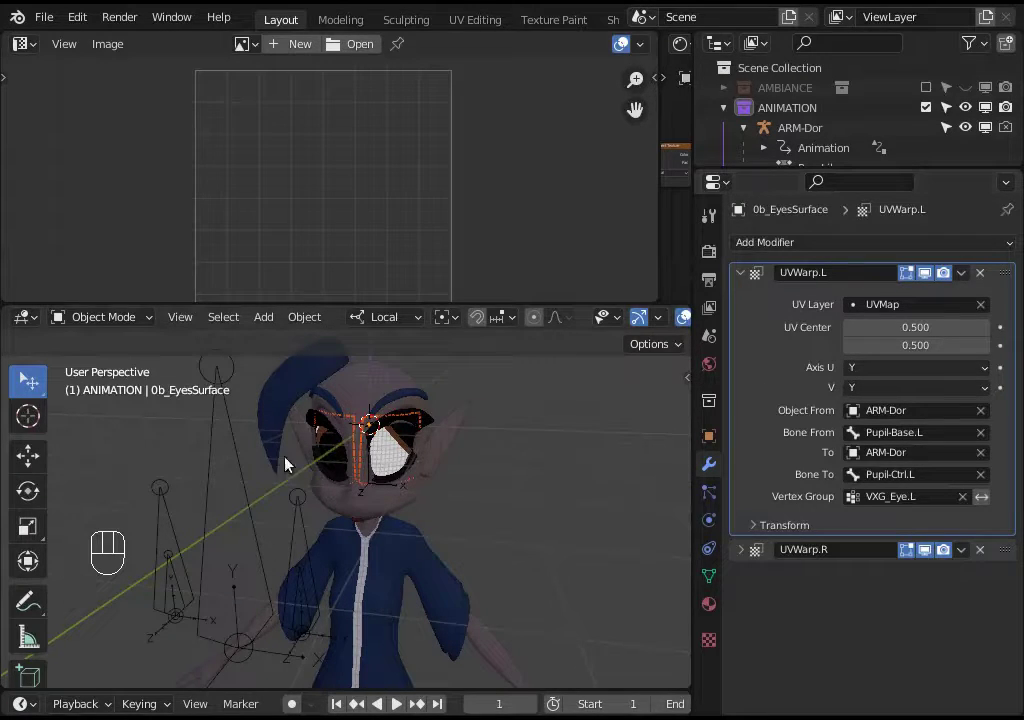
{"action": "left_click_drag", "start_coordinate": [868, 375], "coordinate": [836, 371]}
{"action": "left_click", "coordinate": [828, 367]}
{"action": "left_click_drag", "start_coordinate": [877, 392], "coordinate": [833, 387]}
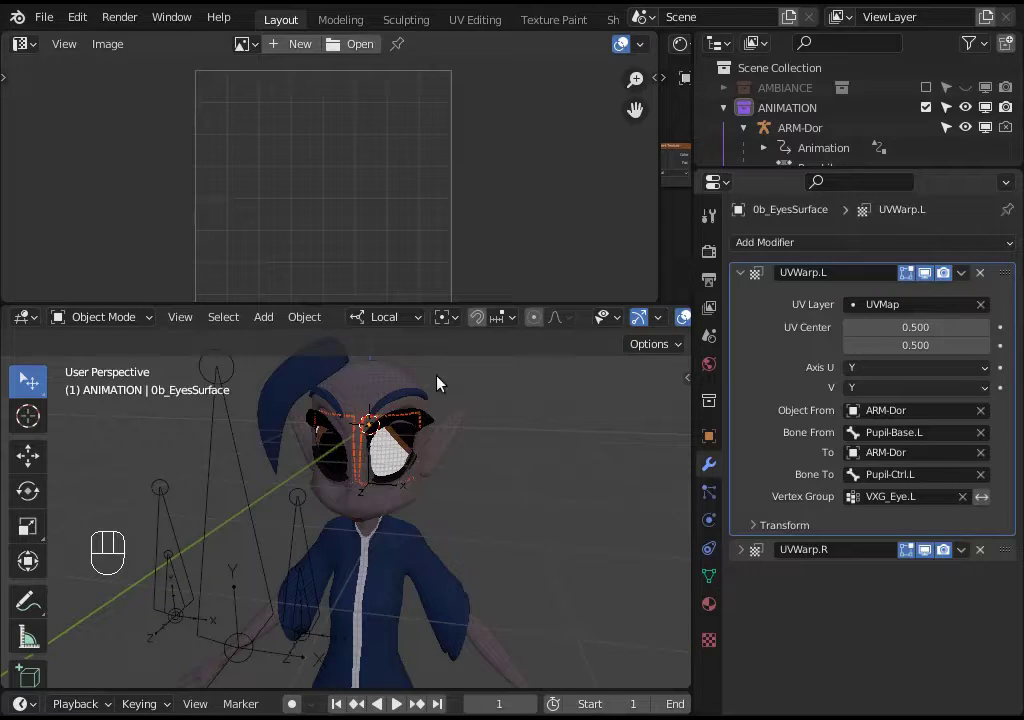
{"action": "left_click_drag", "start_coordinate": [876, 394], "coordinate": [875, 414]}
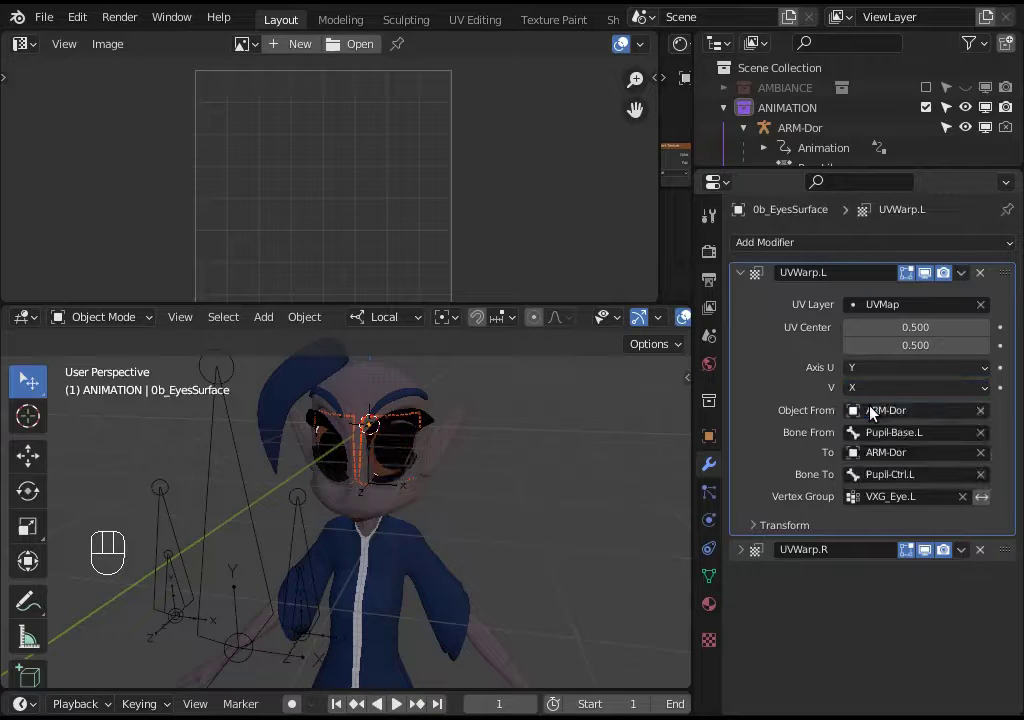
- Pose the ARM-Dor armature and move the pupil control bone to test the warp
{"action": "left_click", "coordinate": [307, 540]}
{"action": "key", "text": "ctrl+Tab"}
{"action": "left_click", "coordinate": [307, 540]}
{"action": "key", "text": "g"}
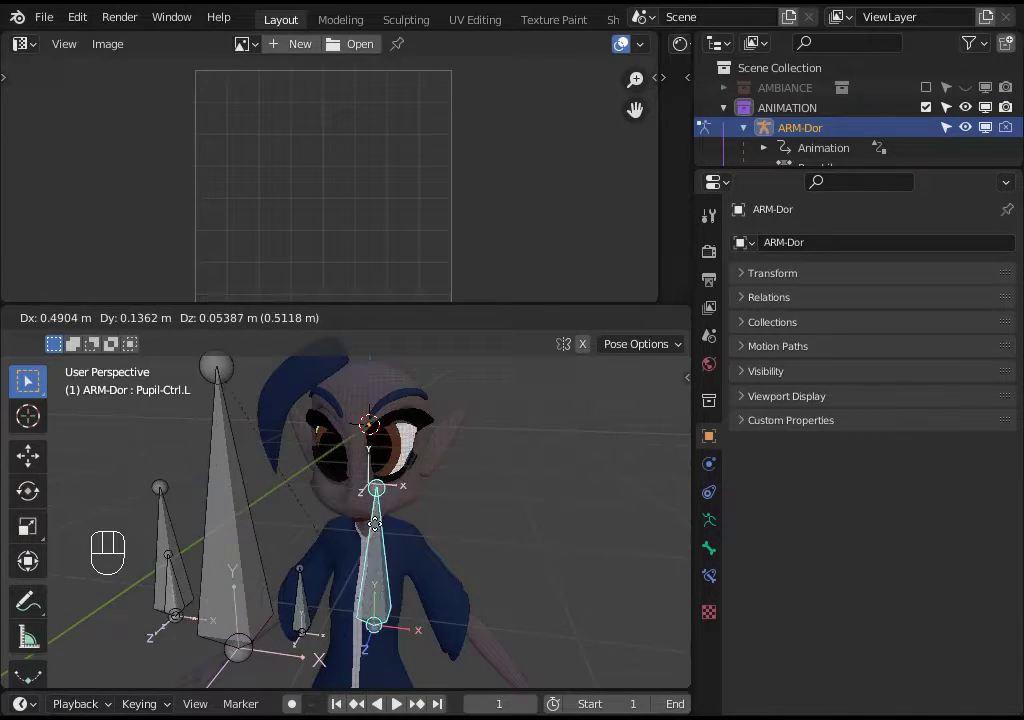
- Mirror all of the eye surface's UVs in edit mode and return to object mode
{"action": "key", "text": "ctrl+Tab"}
{"action": "left_click", "coordinate": [394, 460]}
{"action": "key", "text": "Tab"}
{"action": "key", "text": "a"}
{"action": "key", "text": "l"}
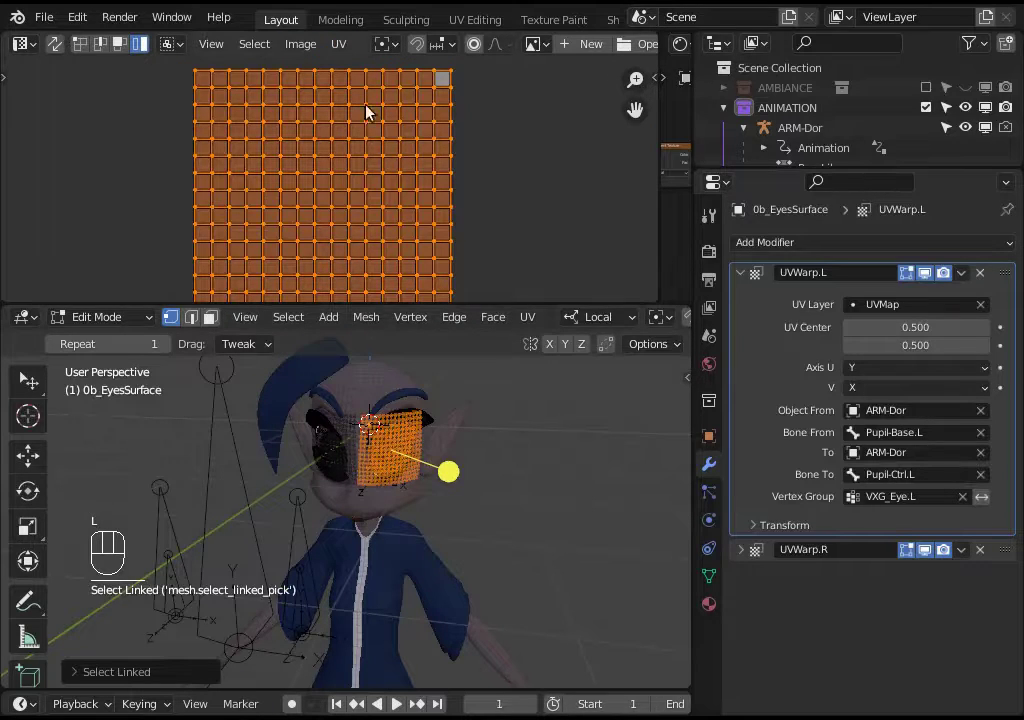
{"action": "left_click_drag", "start_coordinate": [343, 51], "coordinate": [584, 126]}
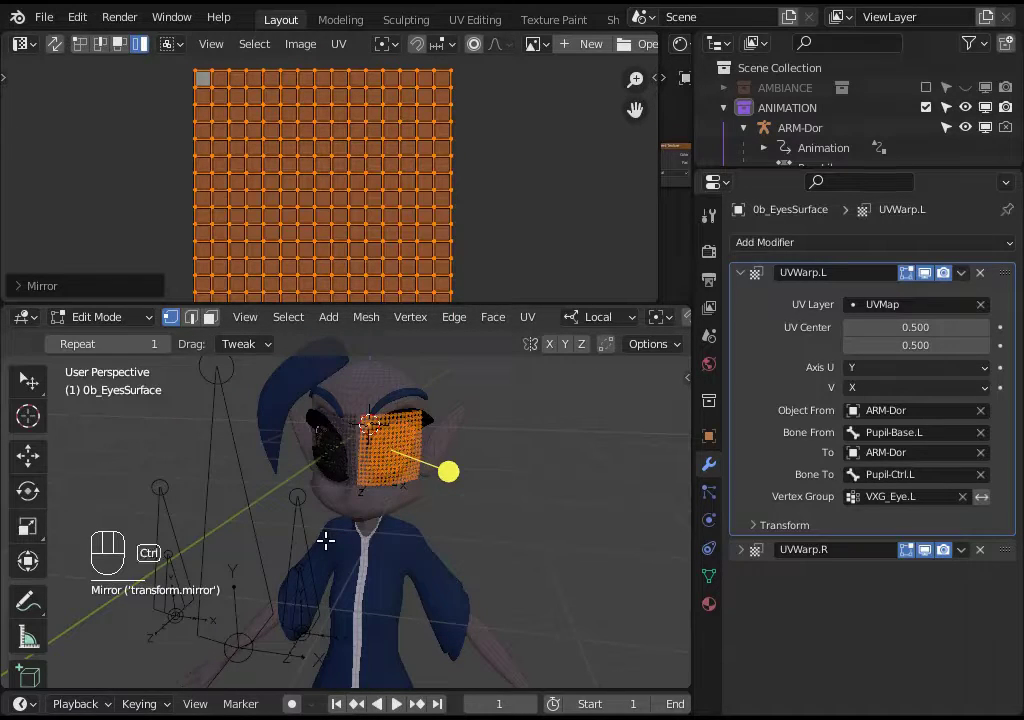
{"action": "key", "text": "ctrl+Tab"}
{"action": "left_click", "coordinate": [841, 396]}
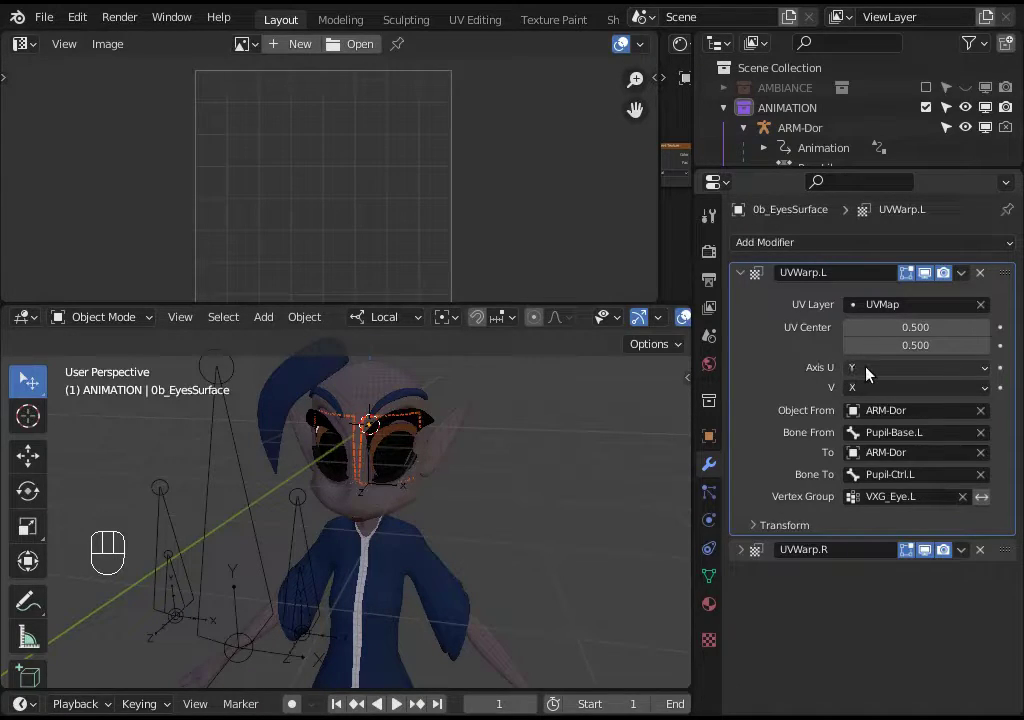
- Pose ARM-Dor again and move the pupil control bone to check the texture
{"action": "left_click", "coordinate": [300, 544]}
{"action": "key", "text": "ctrl+Tab"}
{"action": "left_click_drag", "start_coordinate": [300, 530], "coordinate": [305, 543]}
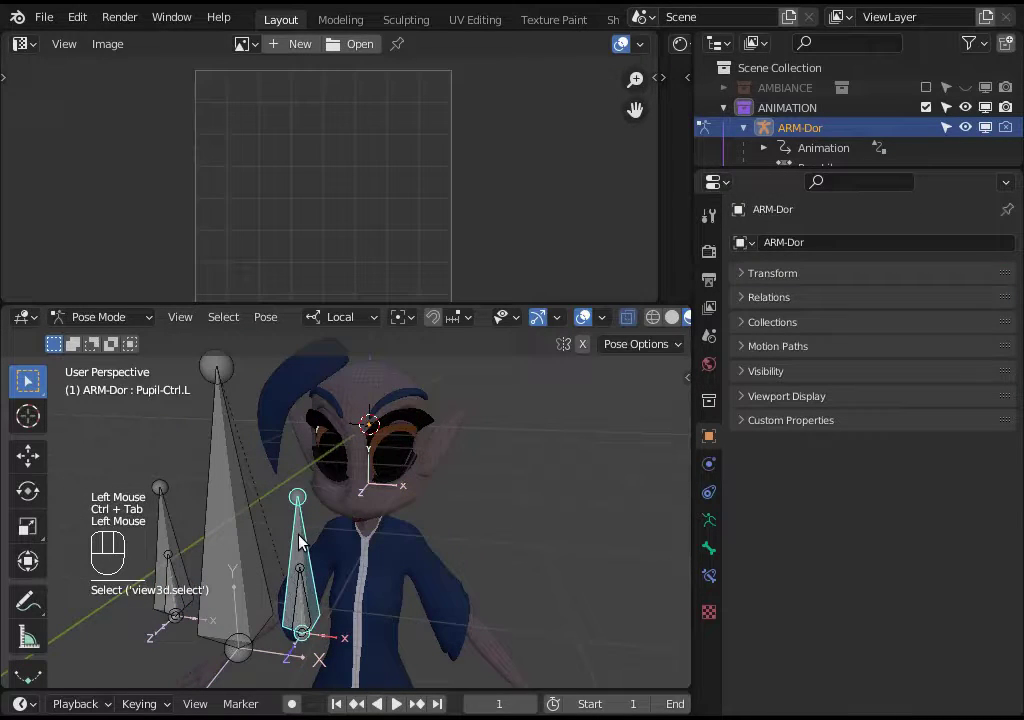
- Cancel the bone test move and mirror the eye UVs again in edit mode
{"action": "key", "text": "g"}
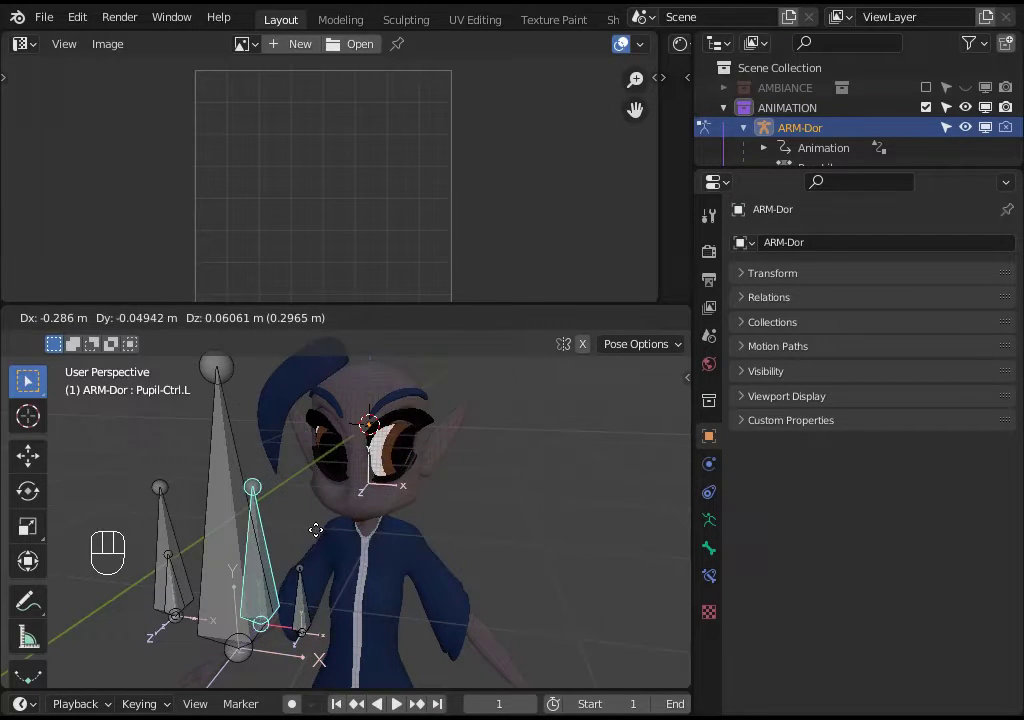
{"action": "key", "text": "ctrl+Tab"}
{"action": "left_click", "coordinate": [394, 444]}
{"action": "key", "text": "Tab"}
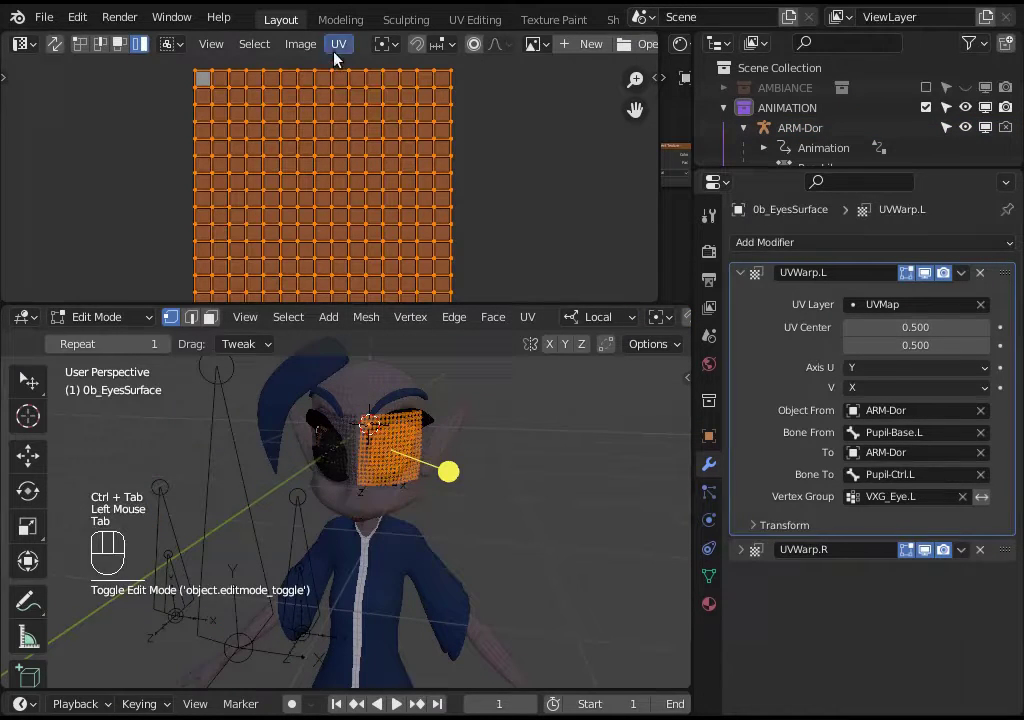
{"action": "left_click_drag", "start_coordinate": [338, 59], "coordinate": [572, 142]}
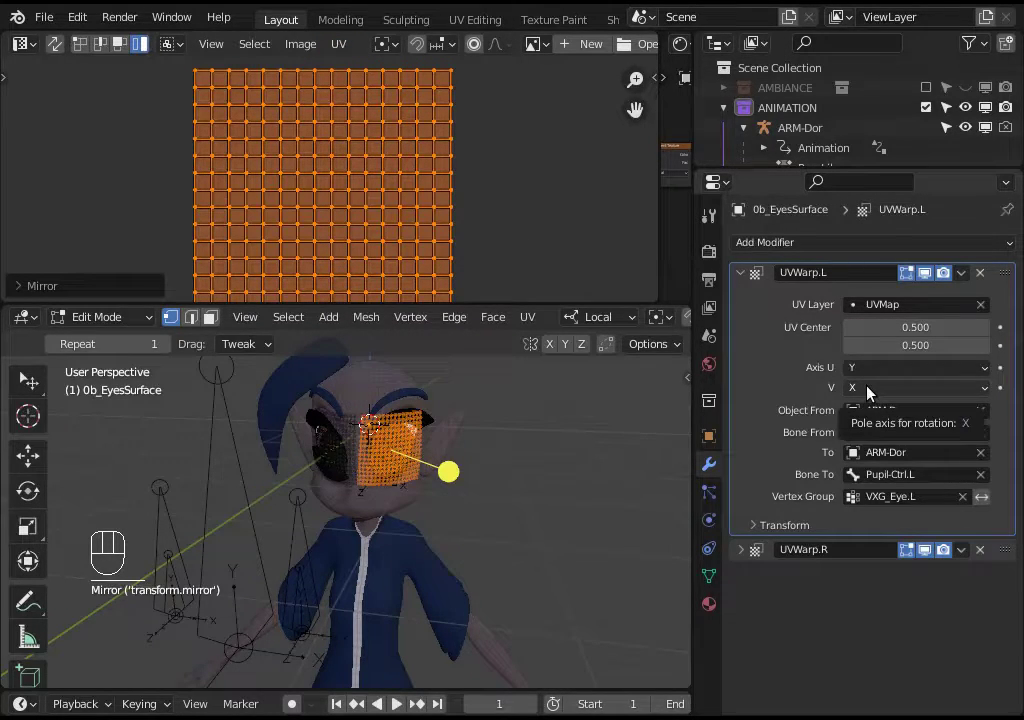
{"action": "key", "text": "ctrl+Tab"}
- In pose mode, shift the pupil control bone along its local X and confirm the move
{"action": "left_click", "coordinate": [305, 553]}
{"action": "key", "text": "ctrl+Tab"}
{"action": "left_click_drag", "start_coordinate": [300, 531], "coordinate": [321, 547]}
{"action": "key", "text": "g"}
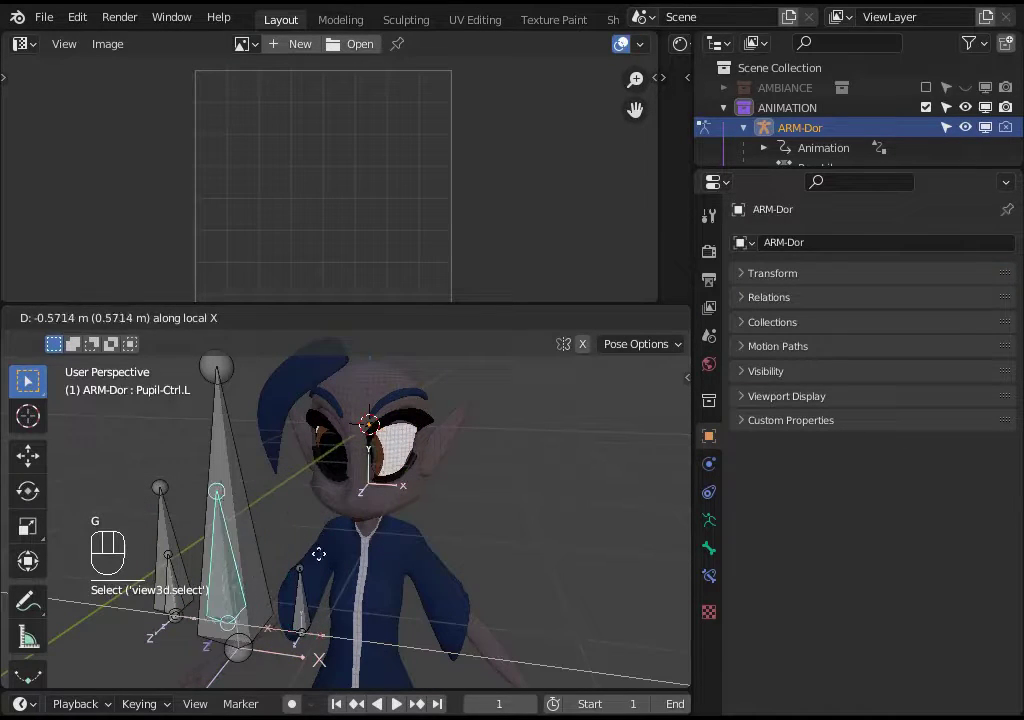
{"action": "key", "text": "g"}
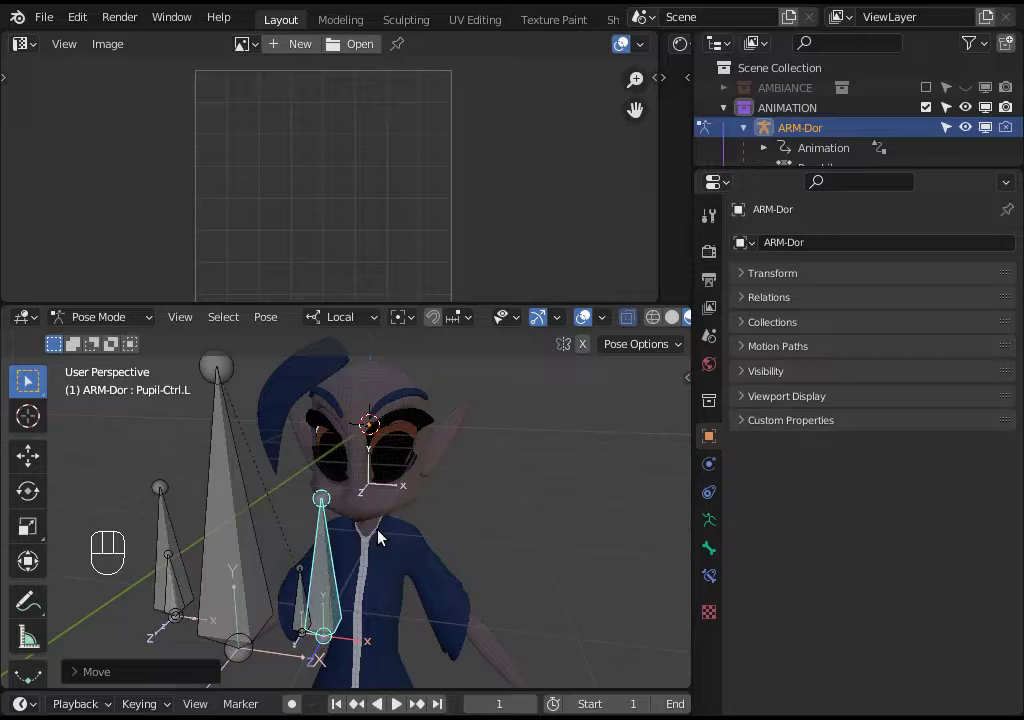
{"action": "middle_click", "coordinate": [504, 500]}
- Move the pupil control bone to a new position, confirm it, and leave pose mode
{"action": "key", "text": "alt+a"}
{"action": "left_click", "coordinate": [192, 541]}
{"action": "left_click_drag", "start_coordinate": [305, 507], "coordinate": [280, 507]}
{"action": "key", "text": "g"}
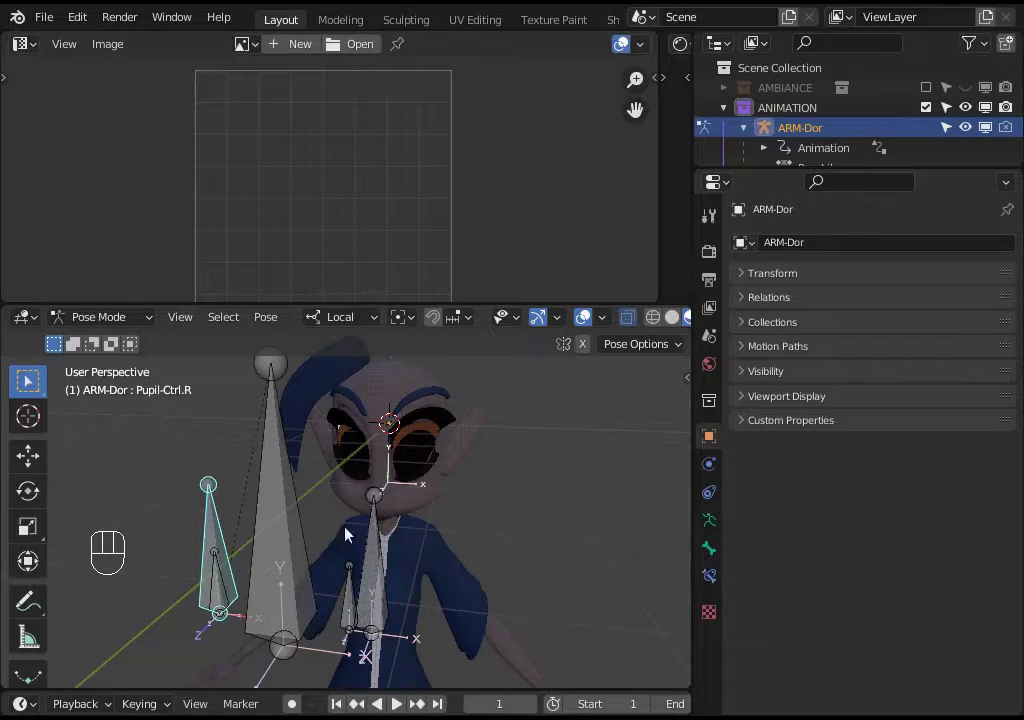
{"action": "key", "text": "ctrl+Tab"}
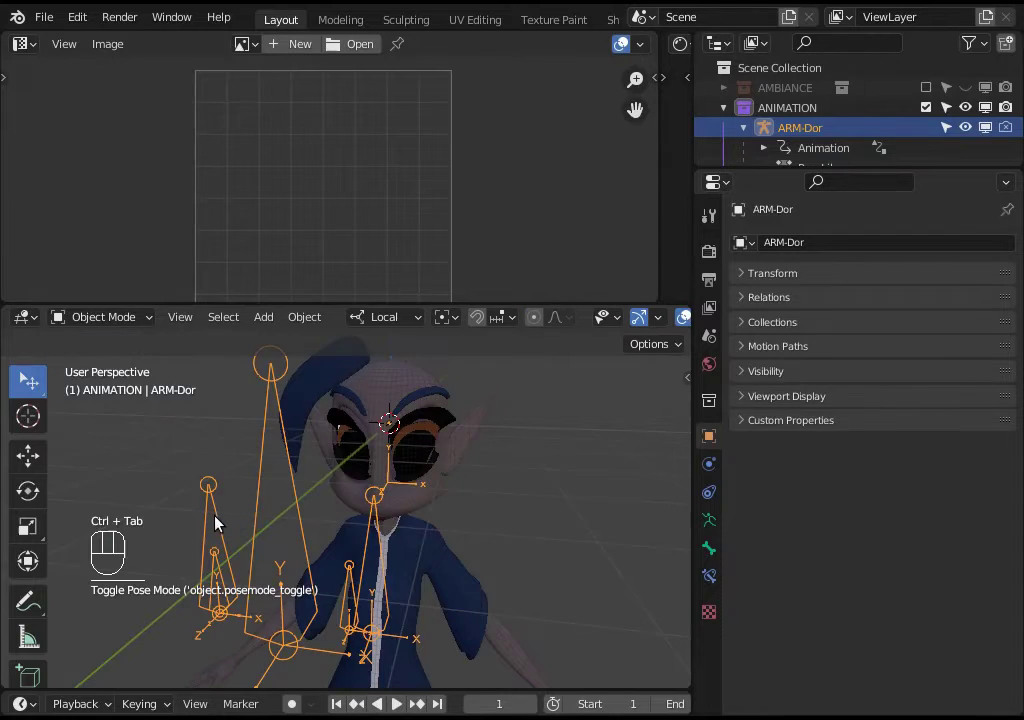
- Adjust the axis settings of the eye surface's right UVWarp modifier
{"action": "left_click", "coordinate": [220, 524]}
{"action": "left_click", "coordinate": [371, 429]}
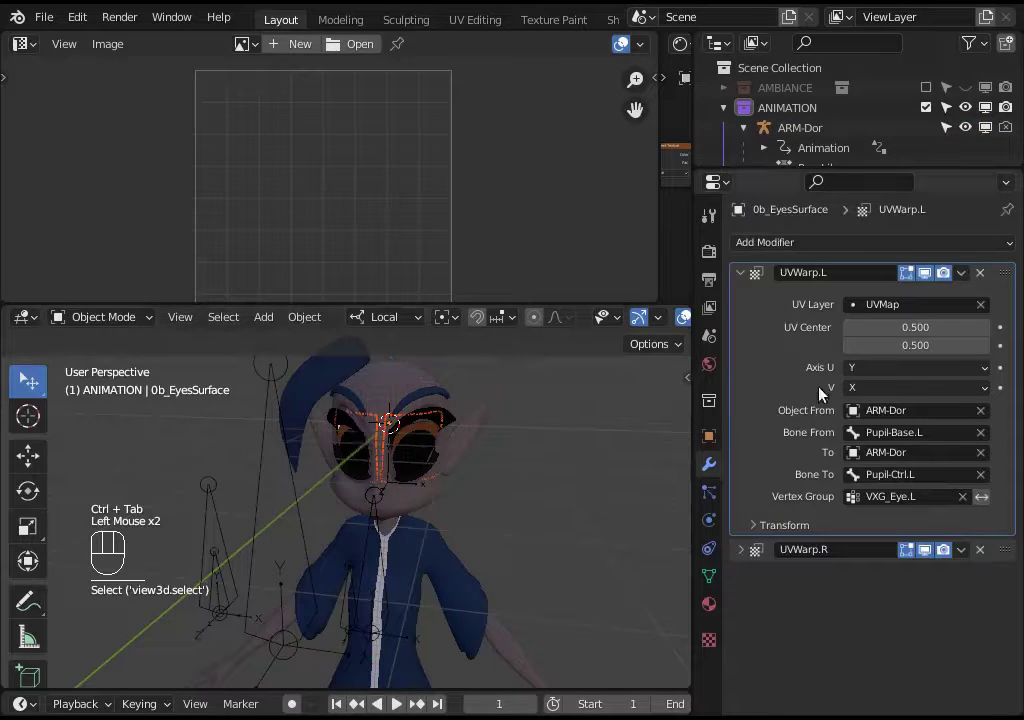
{"action": "left_click", "coordinate": [743, 551]}
{"action": "scroll", "scroll_direction": "down", "scroll_amount": 3}
{"action": "scroll", "scroll_direction": "down", "scroll_amount": 3}
{"action": "left_click_drag", "start_coordinate": [874, 549], "coordinate": [868, 590]}
{"action": "left_click_drag", "start_coordinate": [868, 575], "coordinate": [868, 593]}
- Reselect the armature, test pupil movement in pose mode, then leave pose mode
{"action": "left_click", "coordinate": [230, 544]}
{"action": "key", "text": "ctrl+Tab"}
{"action": "left_click", "coordinate": [211, 533]}
{"action": "key", "text": "g"}
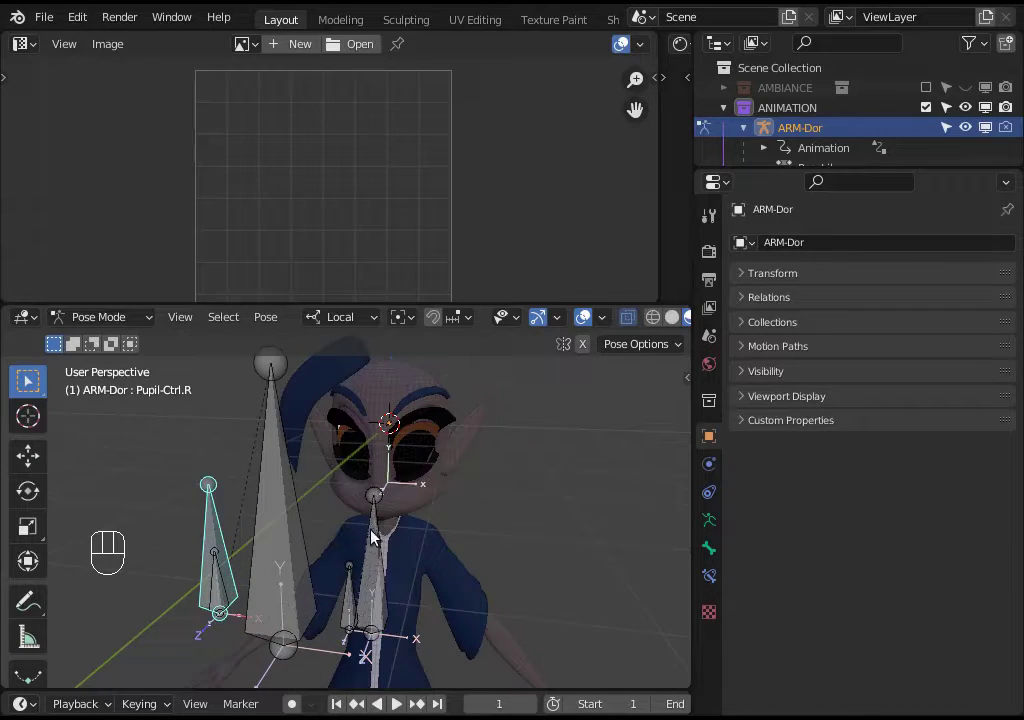
{"action": "key", "text": "ctrl+Tab"}
- Revise the eye warp setting, enter edit mode on the eye surface and select all its UVs
{"action": "left_click", "coordinate": [415, 463]}
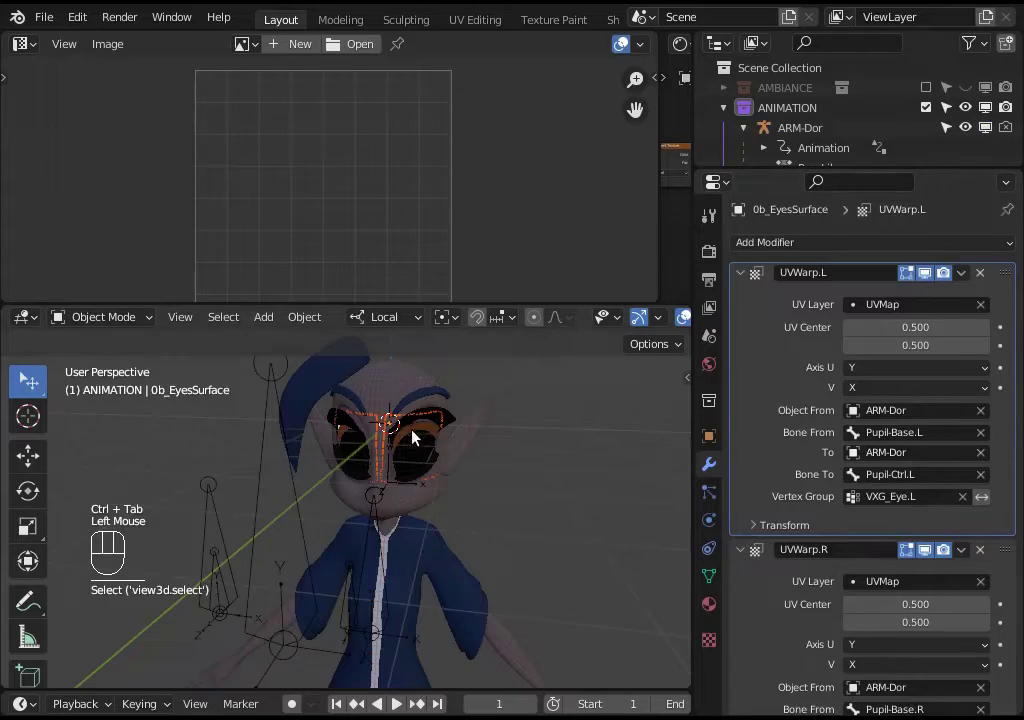
{"action": "scroll", "scroll_direction": "down", "scroll_amount": 3}
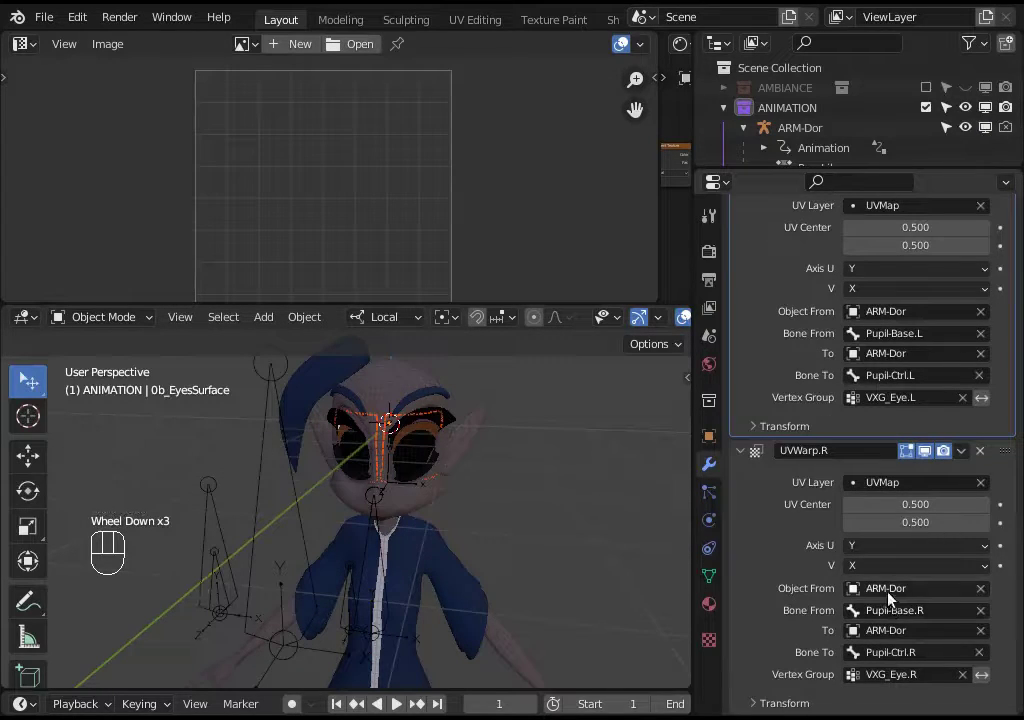
{"action": "left_click", "coordinate": [873, 571]}
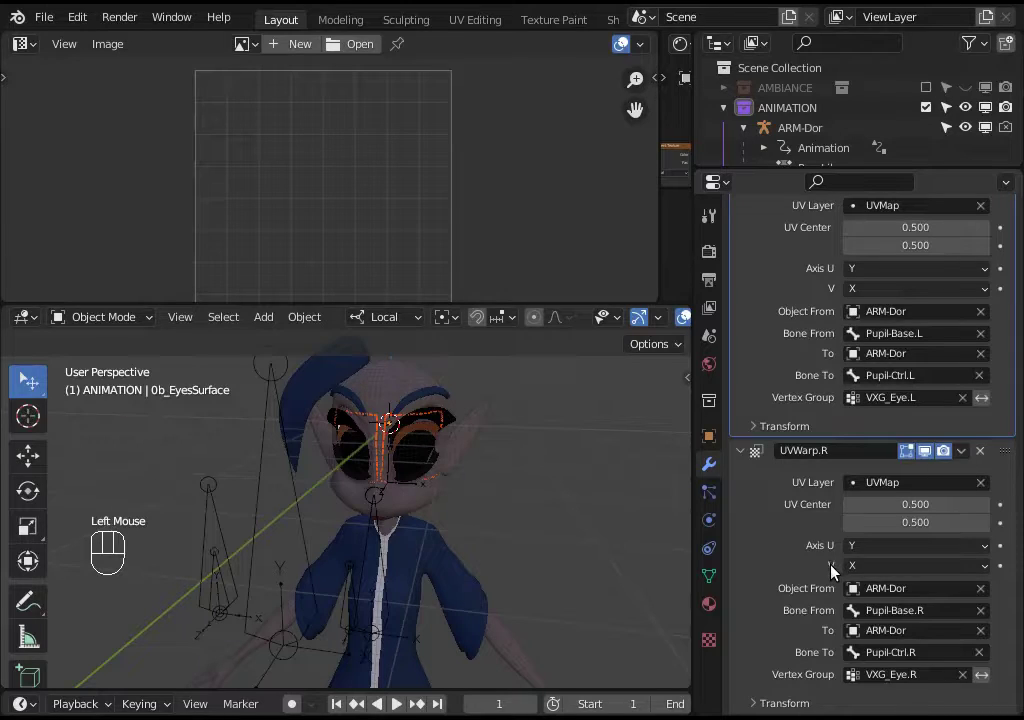
{"action": "left_click", "coordinate": [366, 445]}
{"action": "key", "text": "Tab"}
{"action": "key", "text": "alt+a"}
{"action": "key", "text": "l"}
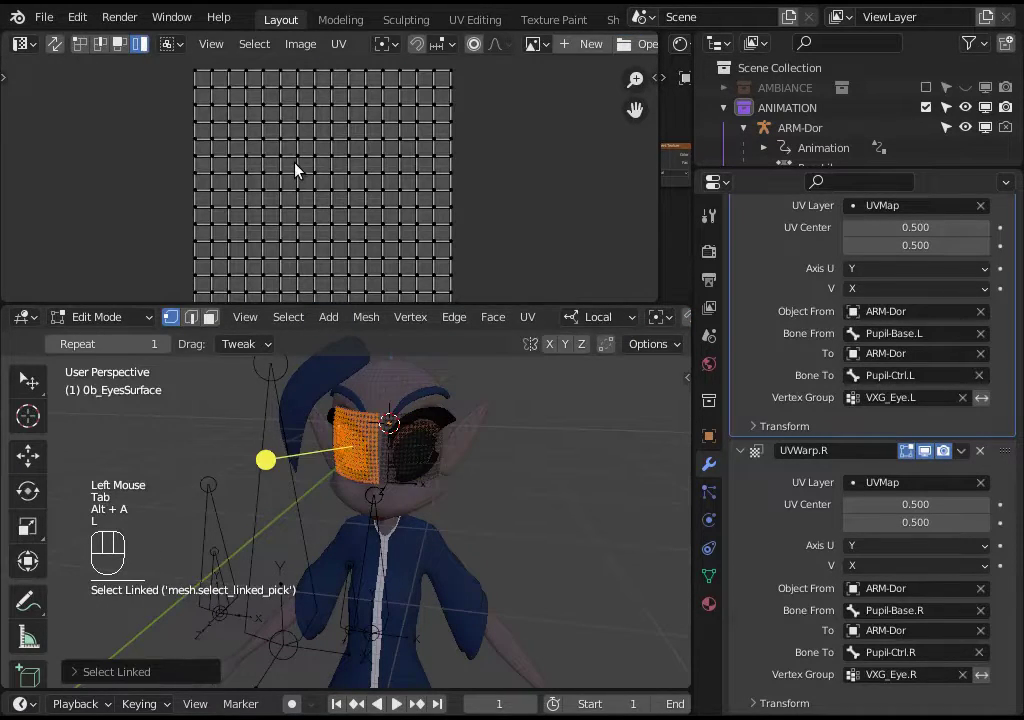
{"action": "key", "text": "a"}
- Mirror the eye UVs along Y via the UV menu, then put ARM-Dor into pose mode
{"action": "scroll", "scroll_direction": "down", "scroll_amount": 3}
{"action": "scroll", "scroll_direction": "up", "scroll_amount": 3}
{"action": "left_click", "coordinate": [342, 52]}
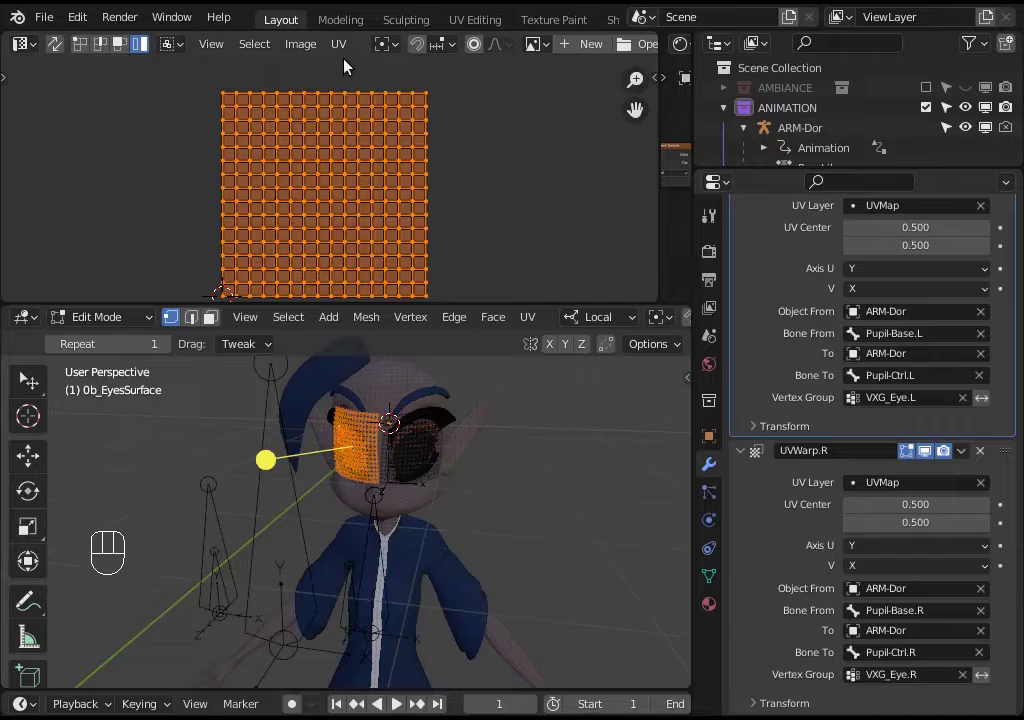
{"action": "left_click_drag", "start_coordinate": [339, 55], "coordinate": [568, 147]}
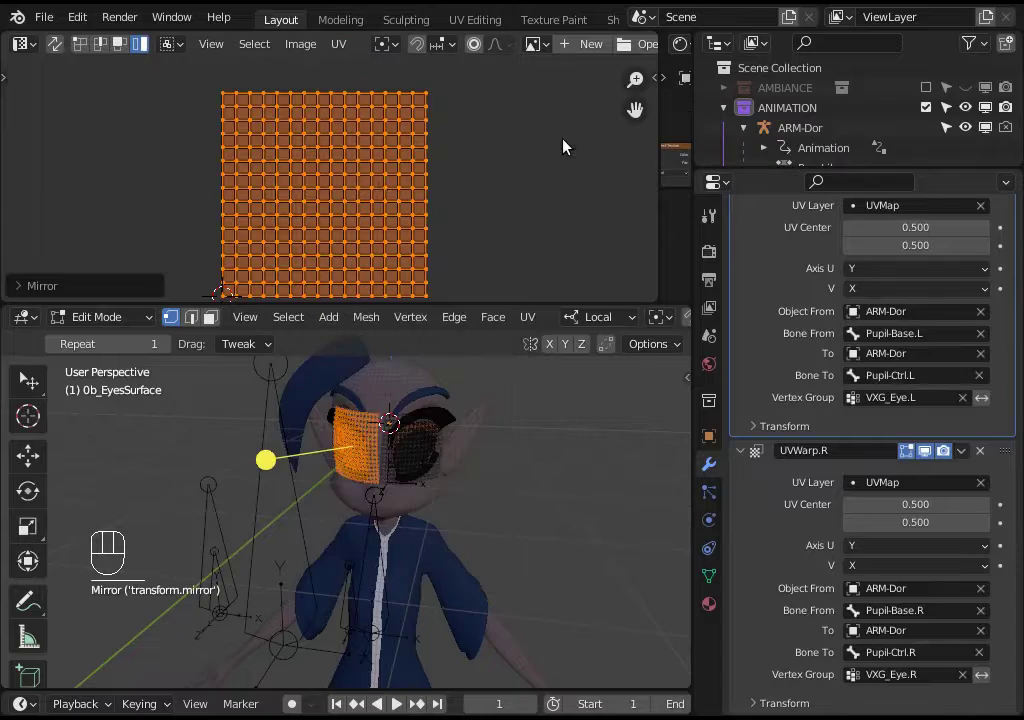
{"action": "key", "text": "ctrl+Tab"}
{"action": "left_click", "coordinate": [210, 514]}
{"action": "key", "text": "ctrl+Tab"}
- Test-move the pupil bone along its local X and scale it in pose mode
{"action": "left_click", "coordinate": [214, 530]}
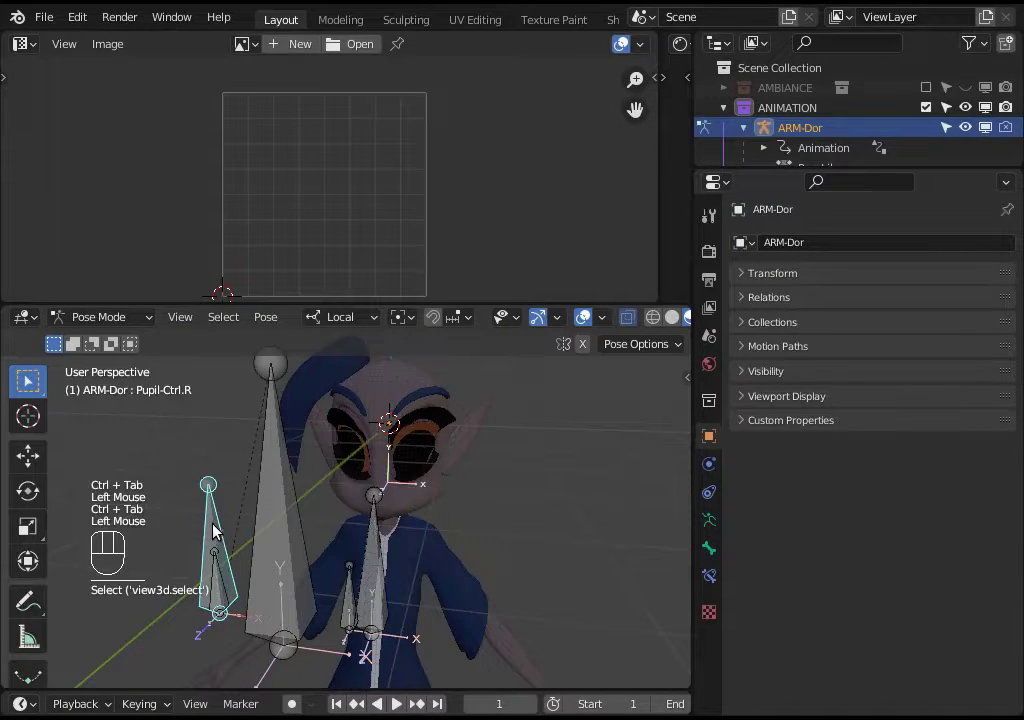
{"action": "key", "text": "g"}
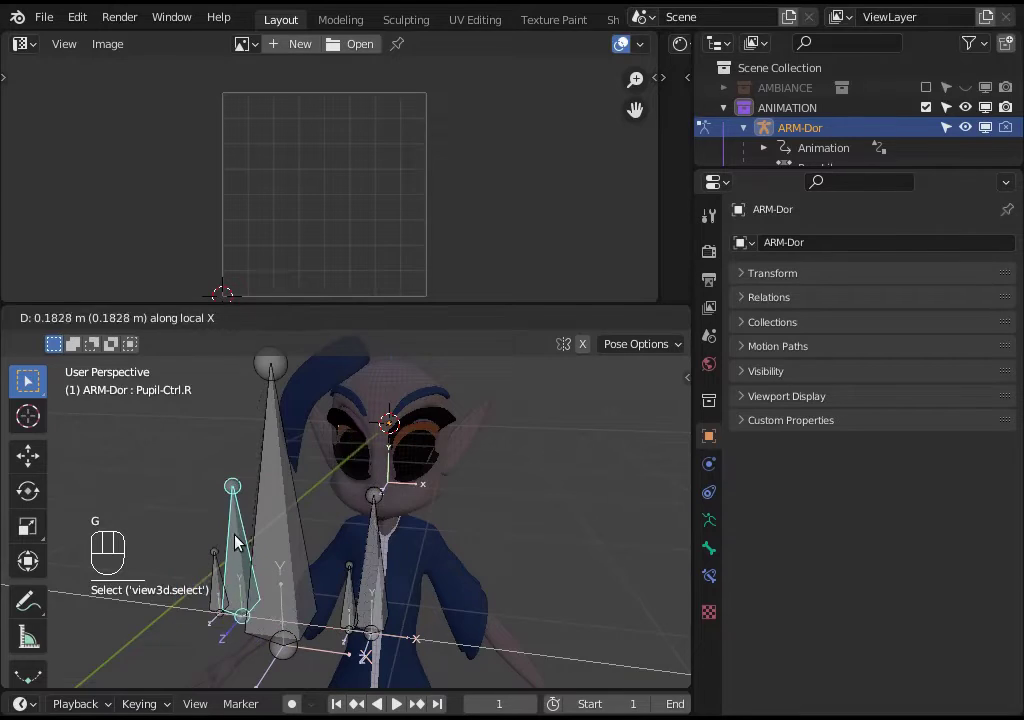
{"action": "key", "text": "g"}
{"action": "key", "text": "g"}
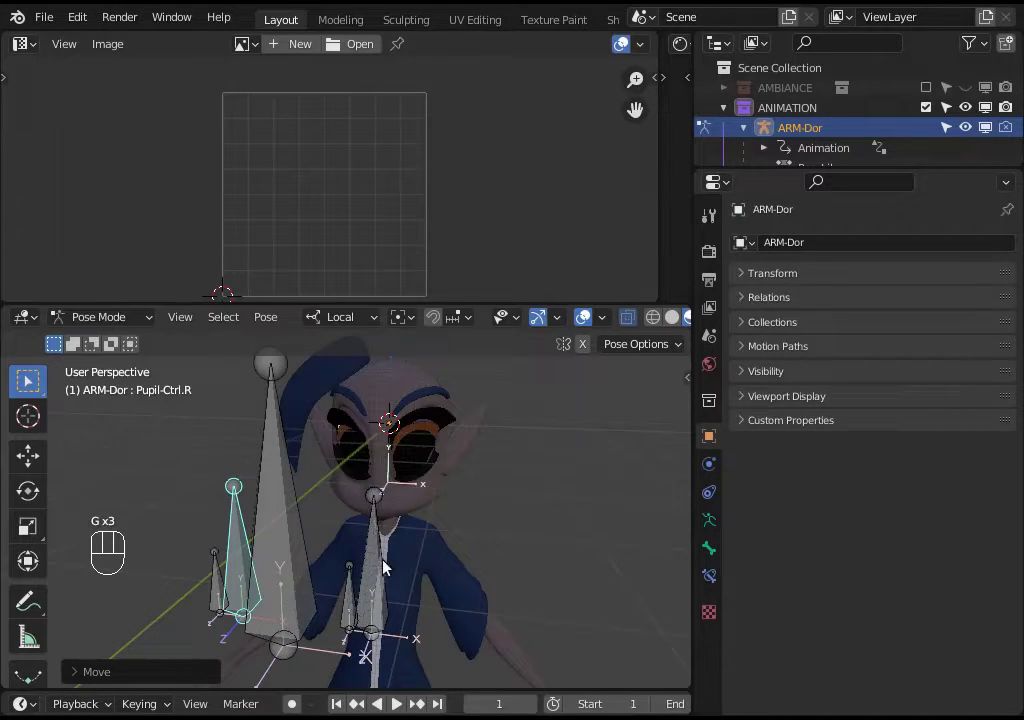
{"action": "left_click_drag", "start_coordinate": [376, 545], "coordinate": [501, 571]}
{"action": "key", "text": "s"}
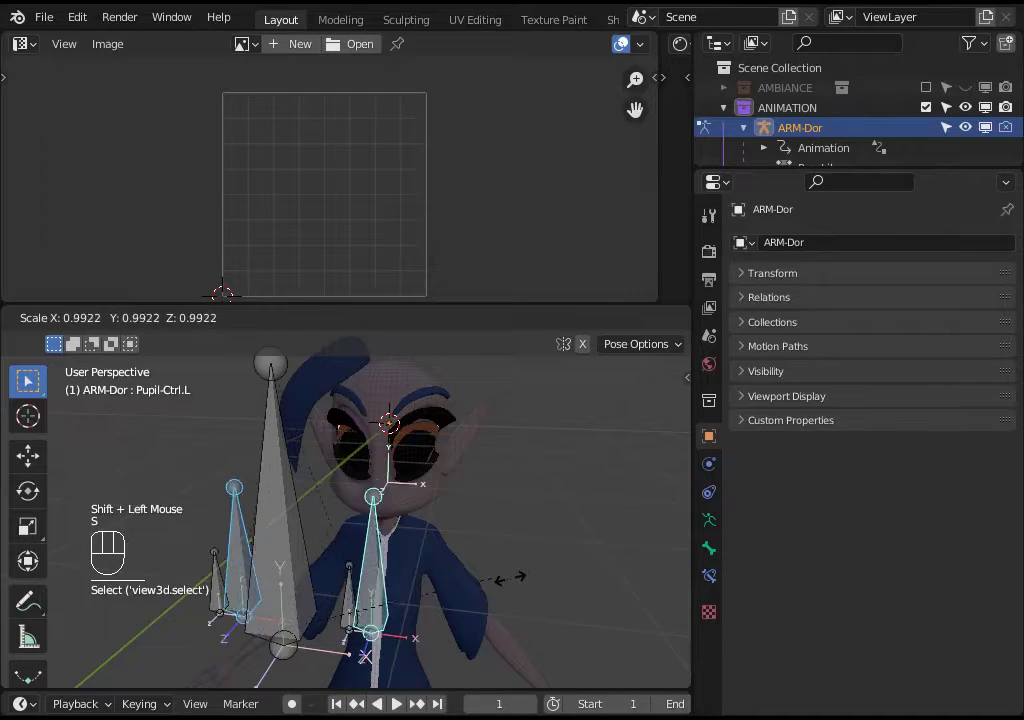
{"action": "key", "text": "a"}
{"action": "key", "text": "alt+q"}
{"action": "key", "text": "alt+q"}
{"action": "key", "text": "alt+q"}
- Reposition the bone freely in armature edit mode, then leave edit mode
{"action": "key", "text": "Tab"}
{"action": "left_click", "coordinate": [479, 504]}
{"action": "left_click", "coordinate": [303, 490]}
{"action": "scroll", "scroll_direction": "down", "scroll_amount": 3}
{"action": "key", "text": "g"}
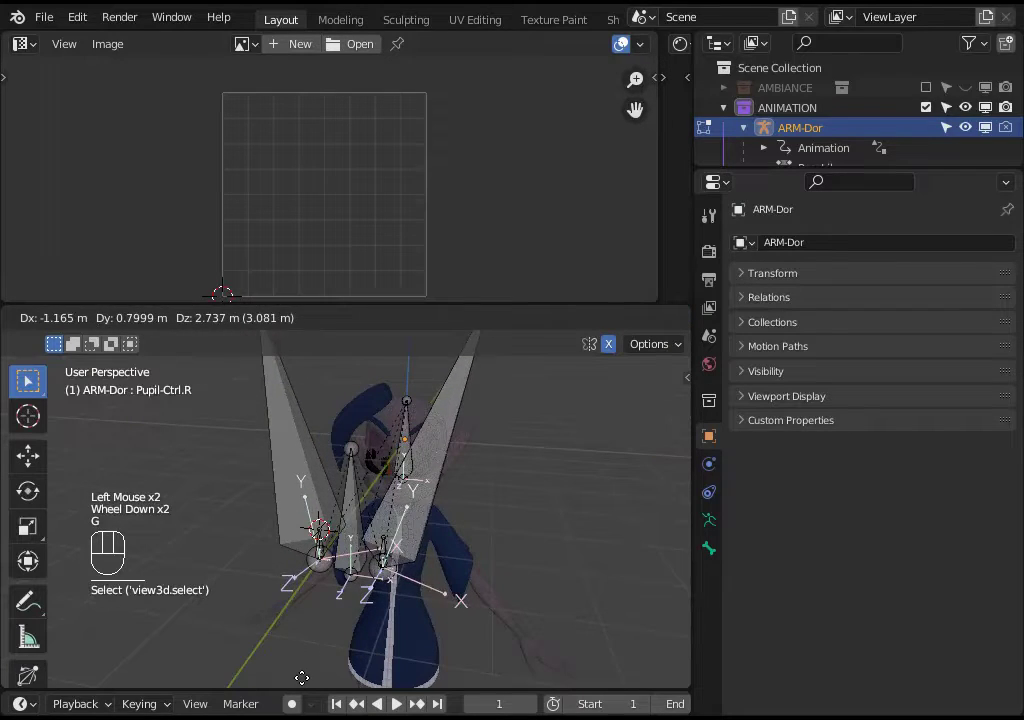
{"action": "left_click", "coordinate": [614, 345]}
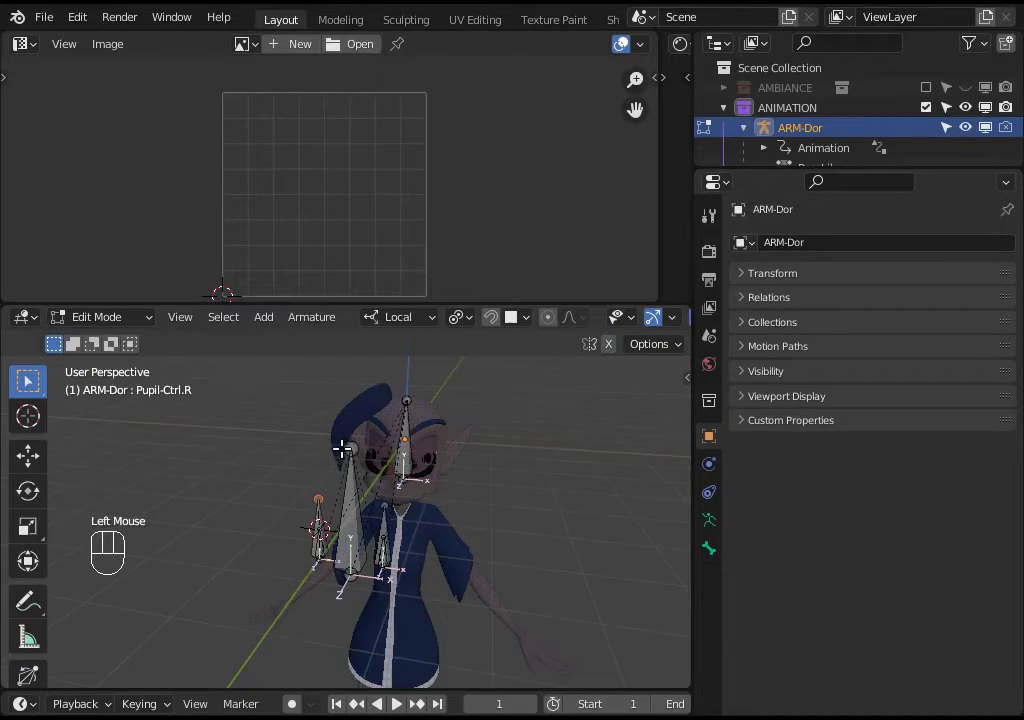
{"action": "key", "text": "g"}
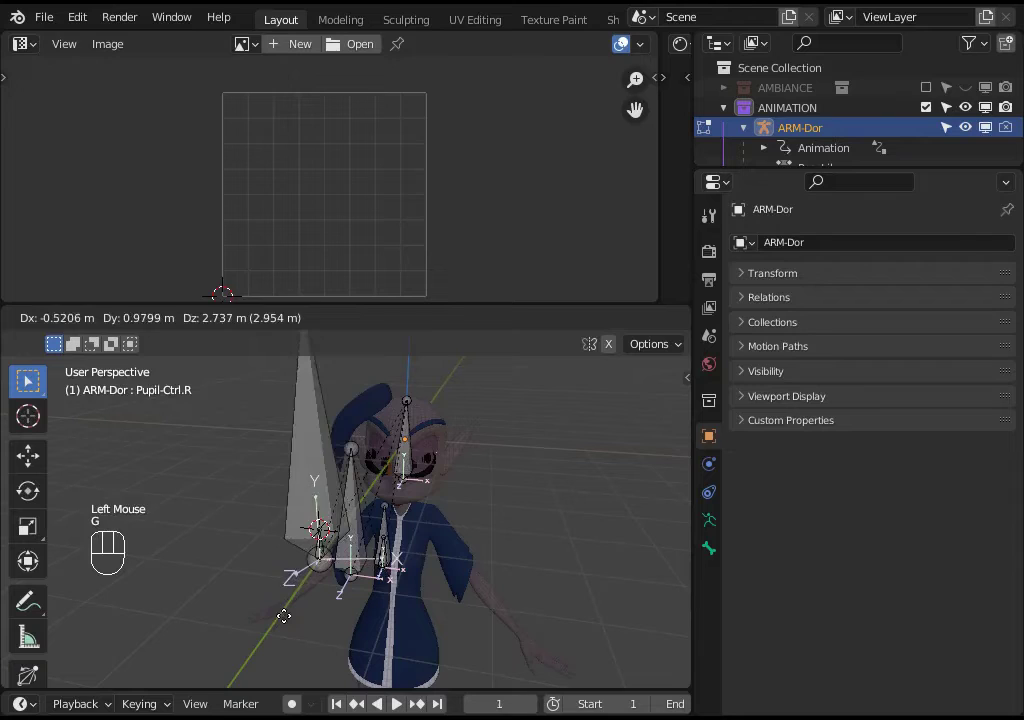
{"action": "middle_click", "coordinate": [251, 468]}
{"action": "key", "text": "Tab"}
- Navigate around the eye area and switch the armature back to pose mode
{"action": "left_click_drag", "start_coordinate": [416, 519], "coordinate": [386, 509]}
{"action": "scroll", "scroll_direction": "up", "scroll_amount": 3}
{"action": "left_click_drag", "start_coordinate": [401, 499], "coordinate": [414, 490]}
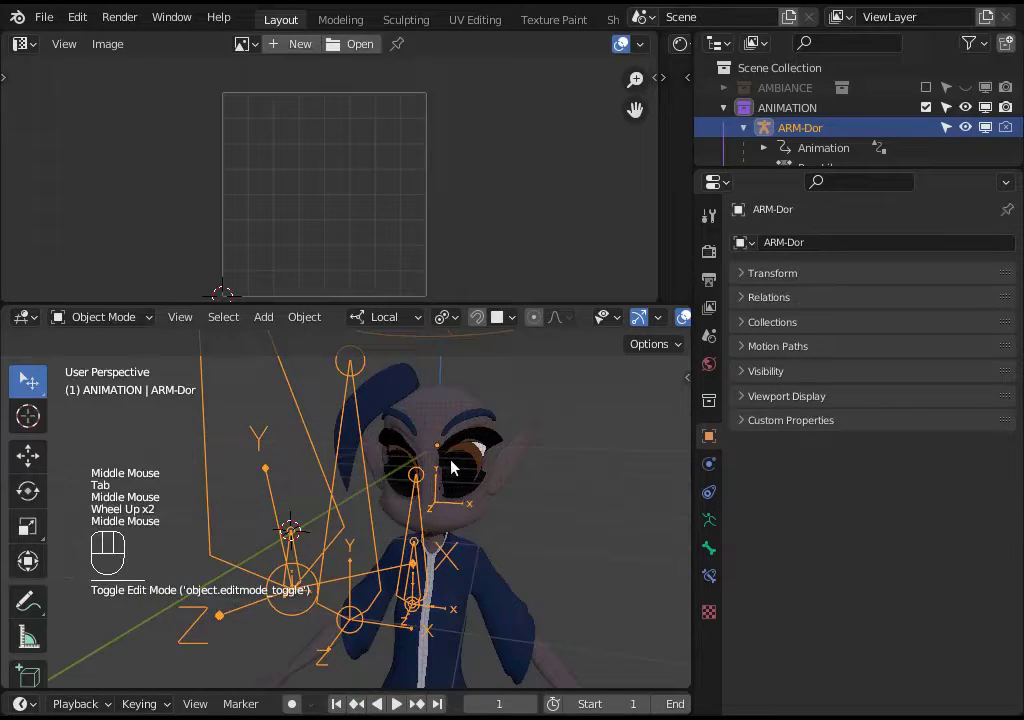
{"action": "scroll", "scroll_direction": "down", "scroll_amount": 3}
{"action": "key", "text": "ctrl+Tab"}
{"action": "scroll", "scroll_direction": "down", "scroll_amount": 3}
{"action": "middle_click", "coordinate": [276, 454]}
{"action": "left_click", "coordinate": [286, 460]}
{"action": "scroll", "scroll_direction": "up", "scroll_amount": 3}
{"action": "scroll", "scroll_direction": "down", "scroll_amount": 3}
{"action": "middle_click", "coordinate": [346, 540]}
{"action": "scroll", "scroll_direction": "up", "scroll_amount": 3}
{"action": "scroll", "scroll_direction": "down", "scroll_amount": 3}
{"action": "middle_click", "coordinate": [341, 522]}
- Scale down, rotate and move the posed pupil bone to test, then enter edit mode
{"action": "key", "text": "s"}
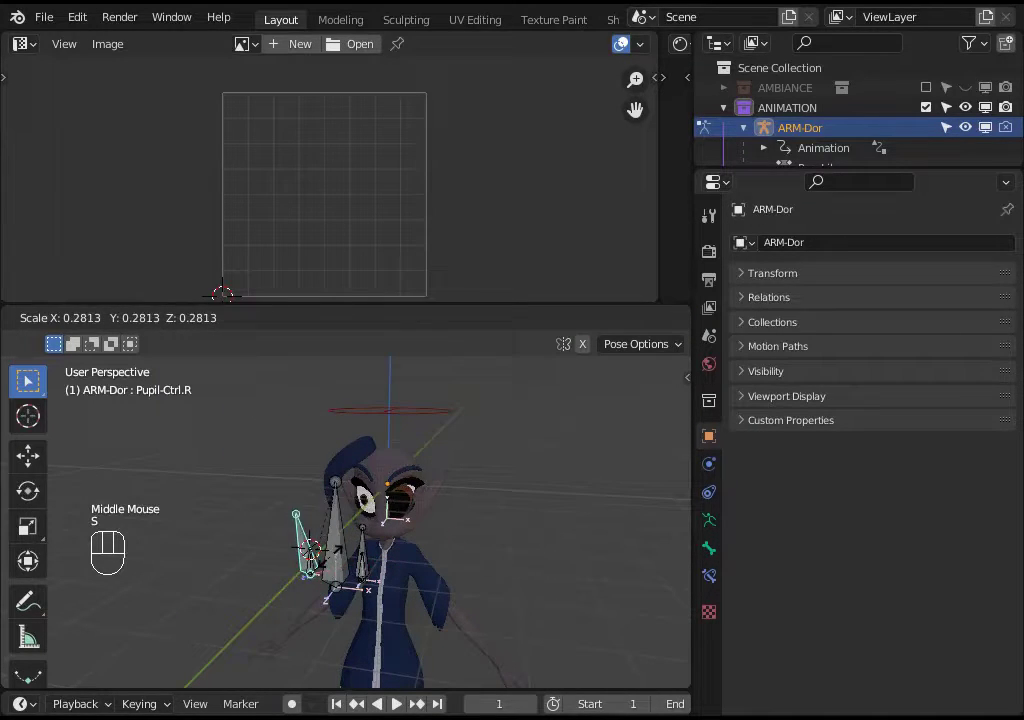
{"action": "key", "text": "r"}
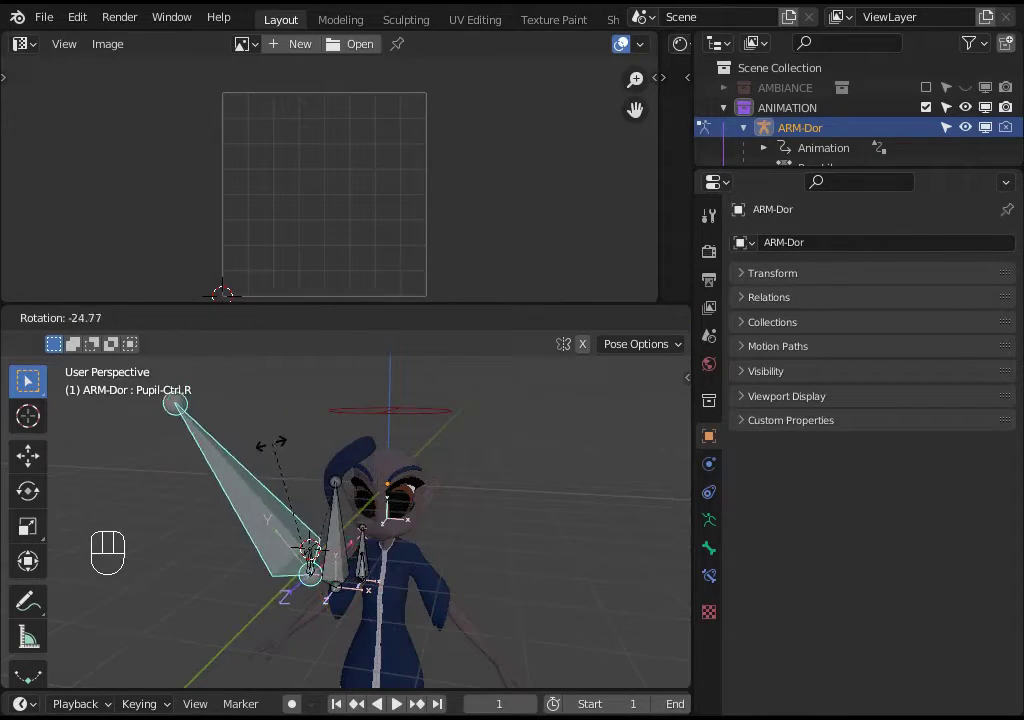
{"action": "key", "text": "g"}
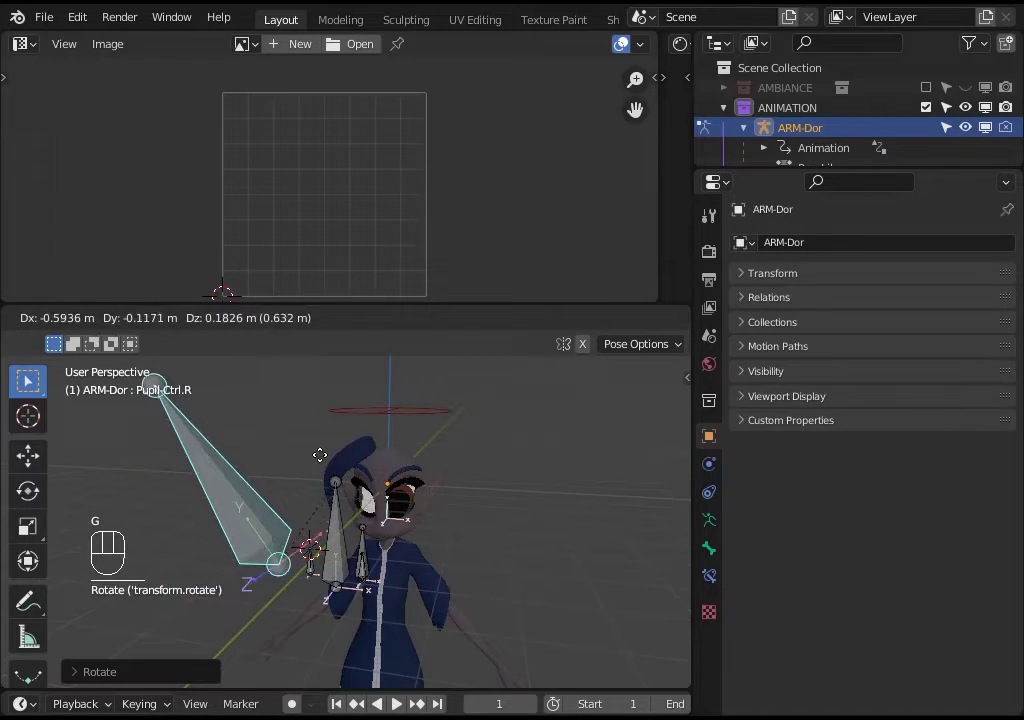
{"action": "key", "text": "s"}
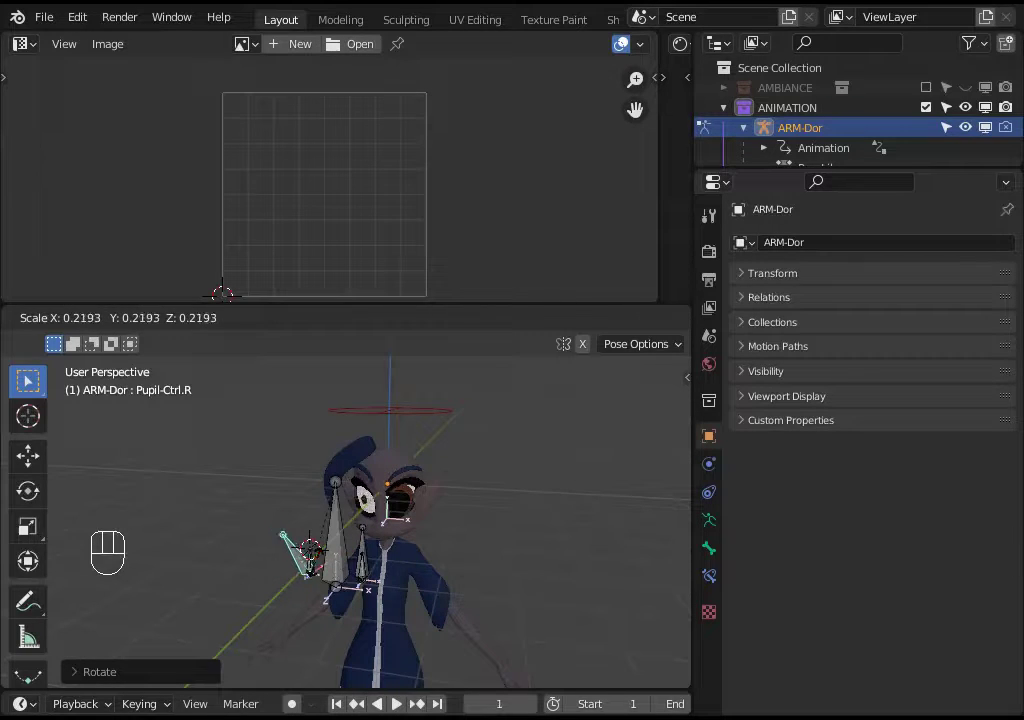
{"action": "key", "text": "a"}
{"action": "key", "text": "alt+q"}
{"action": "key", "text": "alt+q"}
{"action": "key", "text": "Tab"}
{"action": "scroll", "scroll_direction": "up", "scroll_amount": 3}
{"action": "scroll", "scroll_direction": "down", "scroll_amount": 3}
- Step to frame 2, select the eye surface and select all its UVs in edit mode
{"action": "left_click", "coordinate": [555, 377]}
{"action": "scroll", "scroll_direction": "down", "scroll_amount": 3}
{"action": "left_click", "coordinate": [250, 375]}
{"action": "key", "text": "Right"}
{"action": "middle_click", "coordinate": [458, 506]}
{"action": "key", "text": "ctrl+Tab"}
{"action": "left_click", "coordinate": [455, 484]}
{"action": "key", "text": "Tab"}
{"action": "key", "text": "a"}
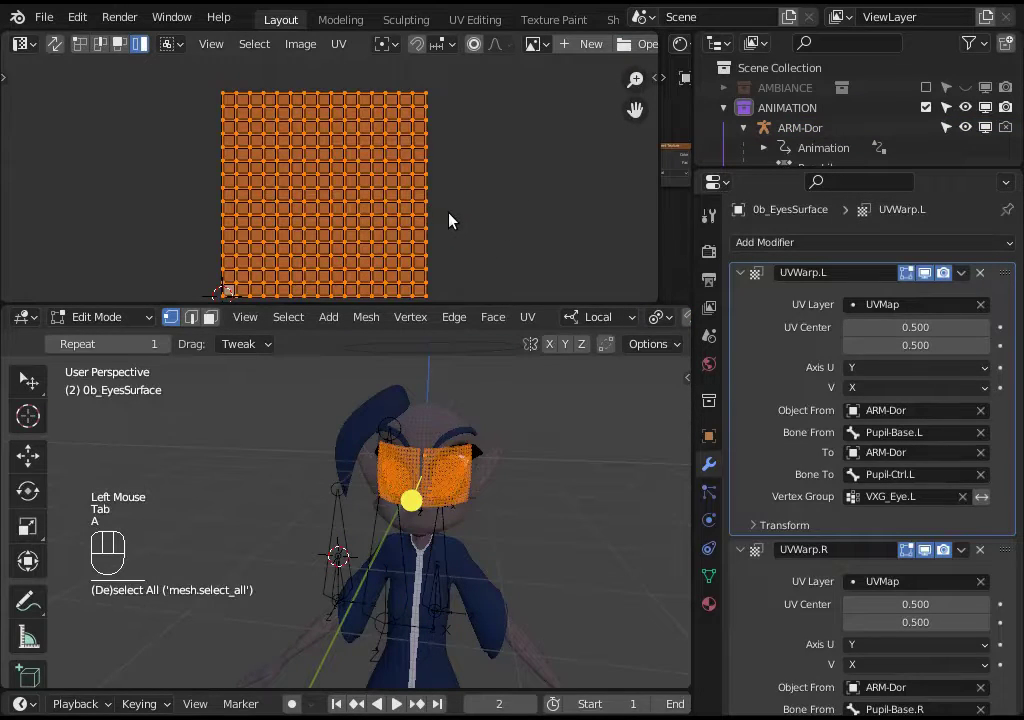
- Scale the eye UVs down within the UV space and return to object mode
{"action": "scroll", "scroll_direction": "down", "scroll_amount": 3}
{"action": "key", "text": "s"}
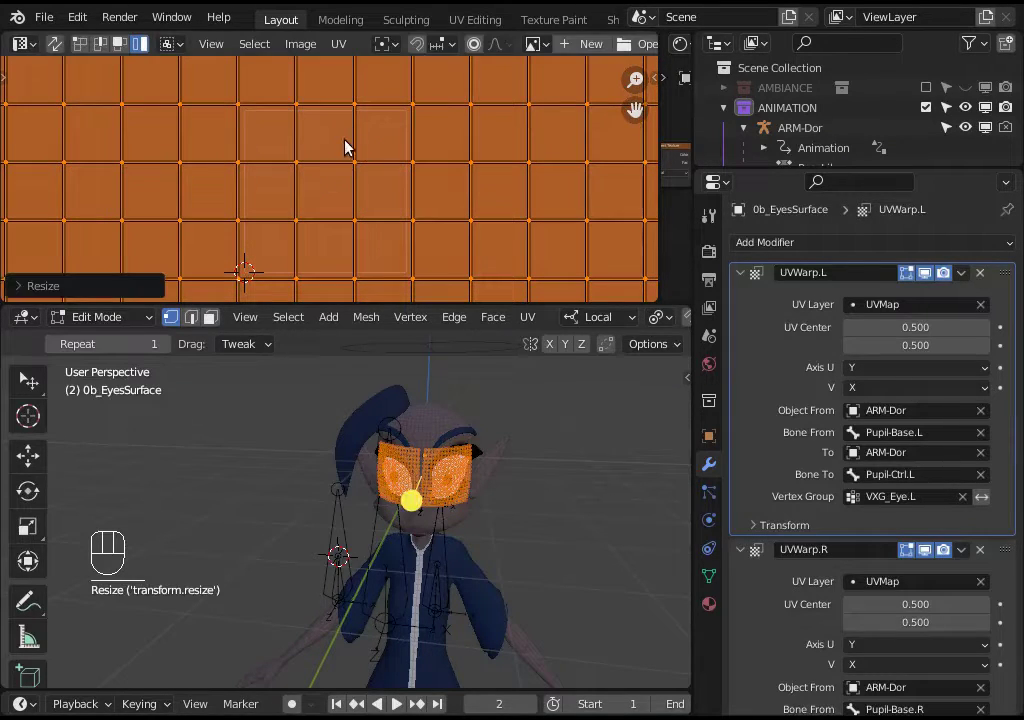
{"action": "scroll", "scroll_direction": "up", "scroll_amount": 3}
{"action": "left_click_drag", "start_coordinate": [457, 494], "coordinate": [447, 493]}
{"action": "key", "text": "ctrl+Tab"}
- Put ARM-Dor back in pose mode and test-move a pupil bone
{"action": "scroll", "scroll_direction": "down", "scroll_amount": 3}
{"action": "left_click", "coordinate": [453, 549]}
{"action": "key", "text": "ctrl+Tab"}
{"action": "left_click", "coordinate": [445, 548]}
{"action": "left_click", "coordinate": [320, 534]}
{"action": "key", "text": "g"}
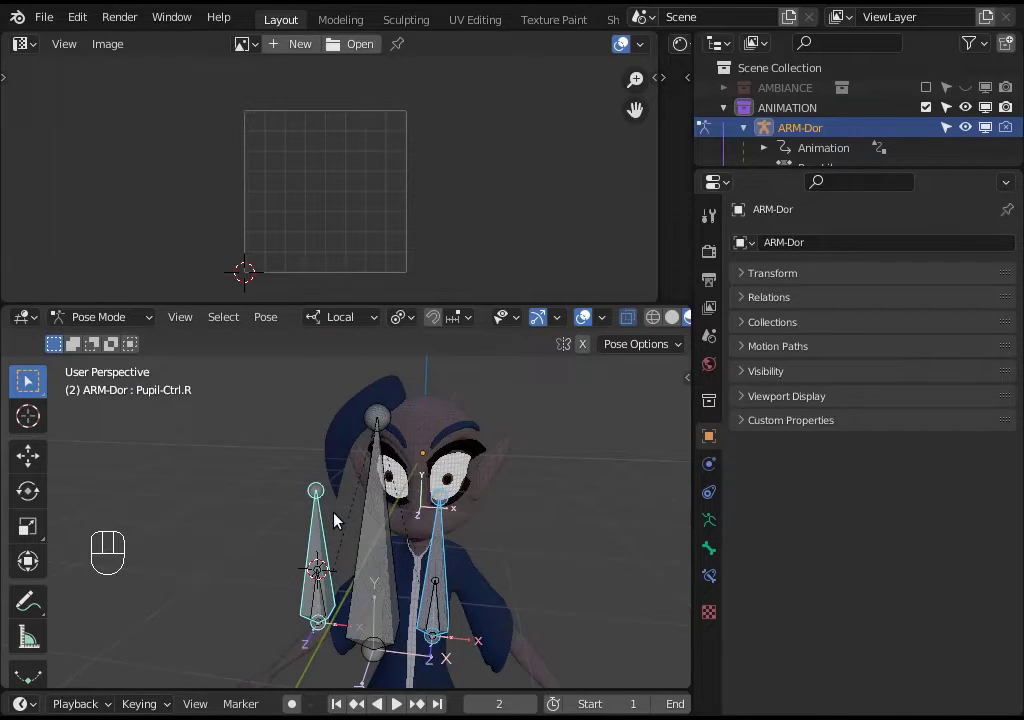
- Orbit and zoom around the face to inspect how the eye pupils sit on the model
{"action": "key", "text": "a"}
{"action": "key", "text": "alt+q"}
{"action": "key", "text": "alt+q"}
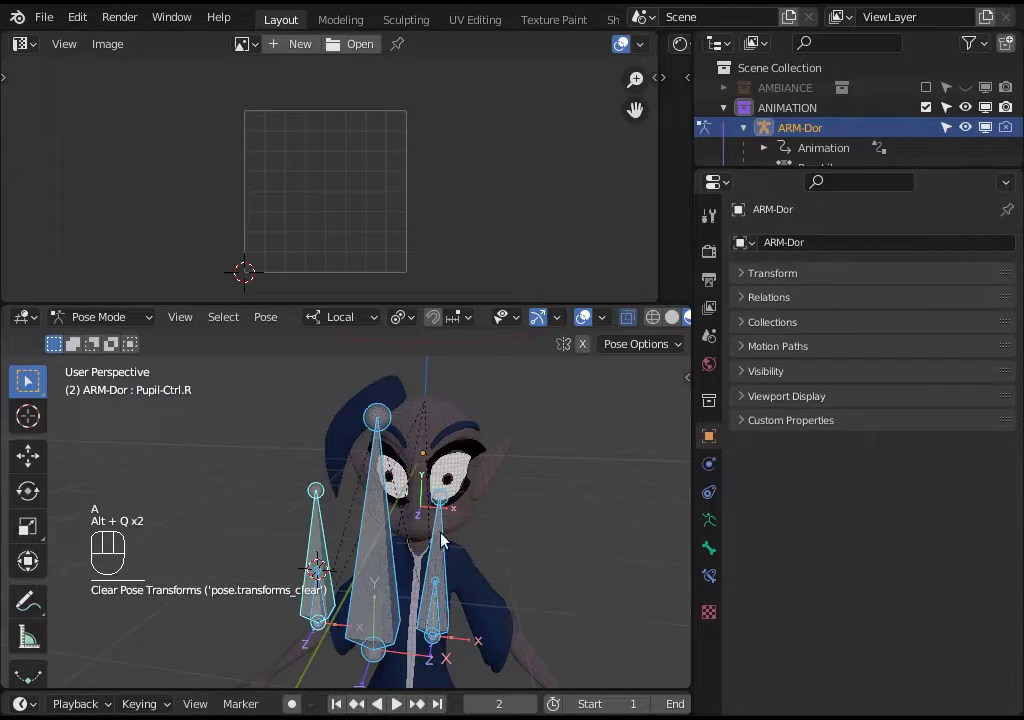
{"action": "scroll", "scroll_direction": "up", "scroll_amount": 3}
{"action": "left_click_drag", "start_coordinate": [443, 543], "coordinate": [421, 539]}
{"action": "key", "text": "ctrl+Tab"}
{"action": "scroll", "scroll_direction": "down", "scroll_amount": 3}
{"action": "middle_click", "coordinate": [427, 531]}
{"action": "middle_click", "coordinate": [409, 517]}
{"action": "middle_click", "coordinate": [411, 521]}
{"action": "scroll", "scroll_direction": "down", "scroll_amount": 3}
{"action": "middle_click", "coordinate": [413, 486]}
- Return the ARM-Dor rig to Object Mode and check the eyes from the front view
{"action": "key", "text": "KP_1"}
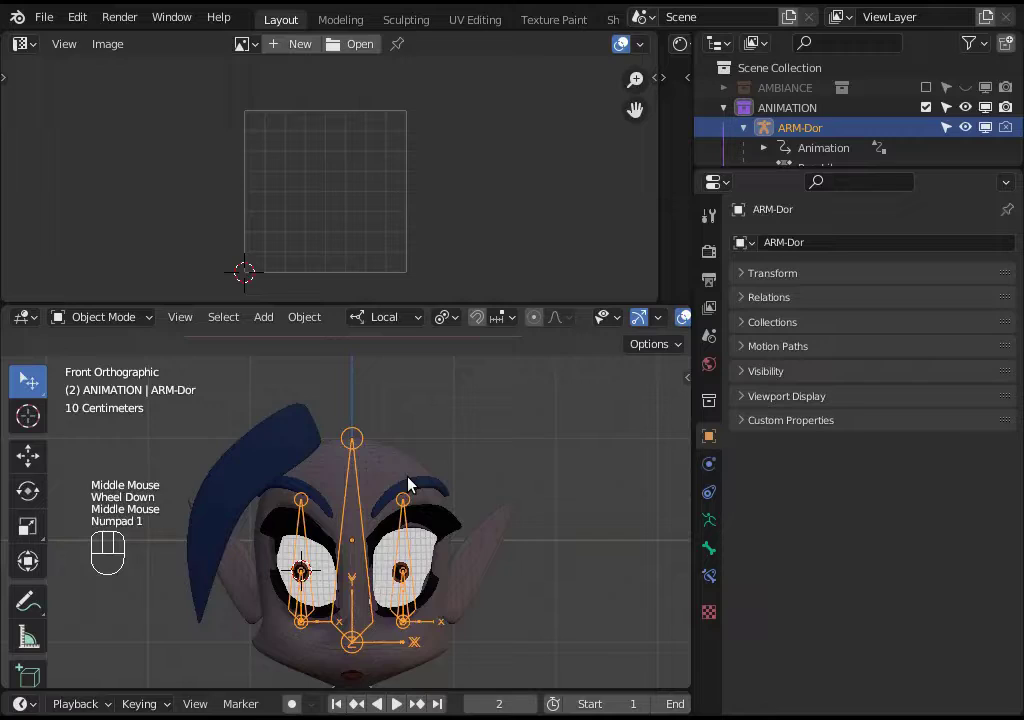
{"action": "scroll", "scroll_direction": "up", "scroll_amount": 3}
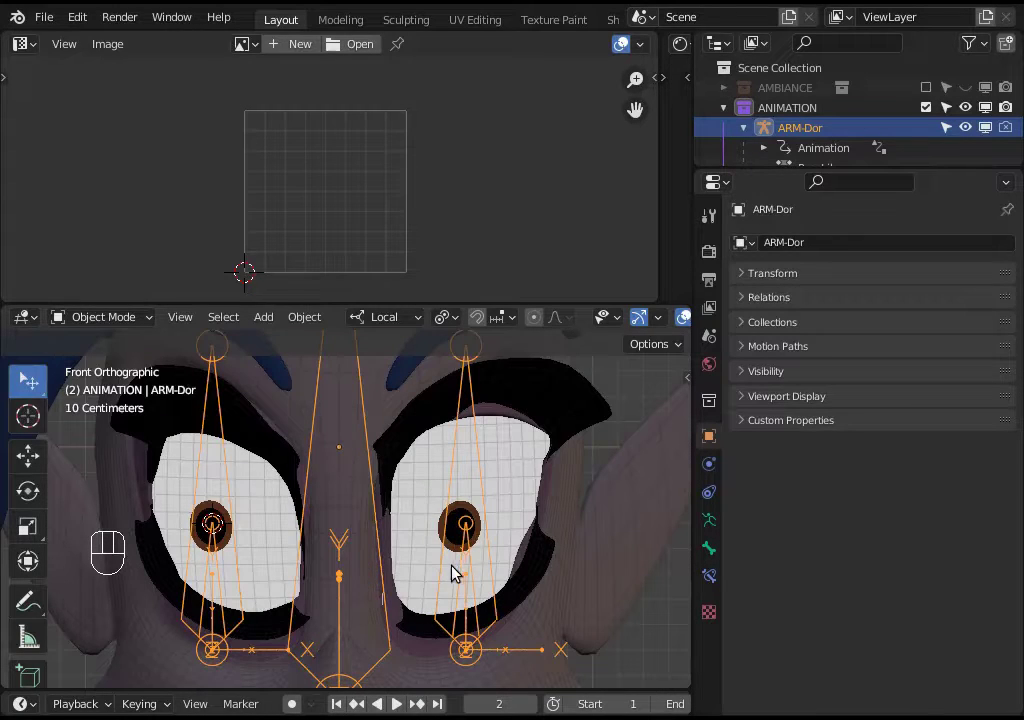
{"action": "scroll", "scroll_direction": "down", "scroll_amount": 3}
{"action": "scroll", "scroll_direction": "up", "scroll_amount": 3}
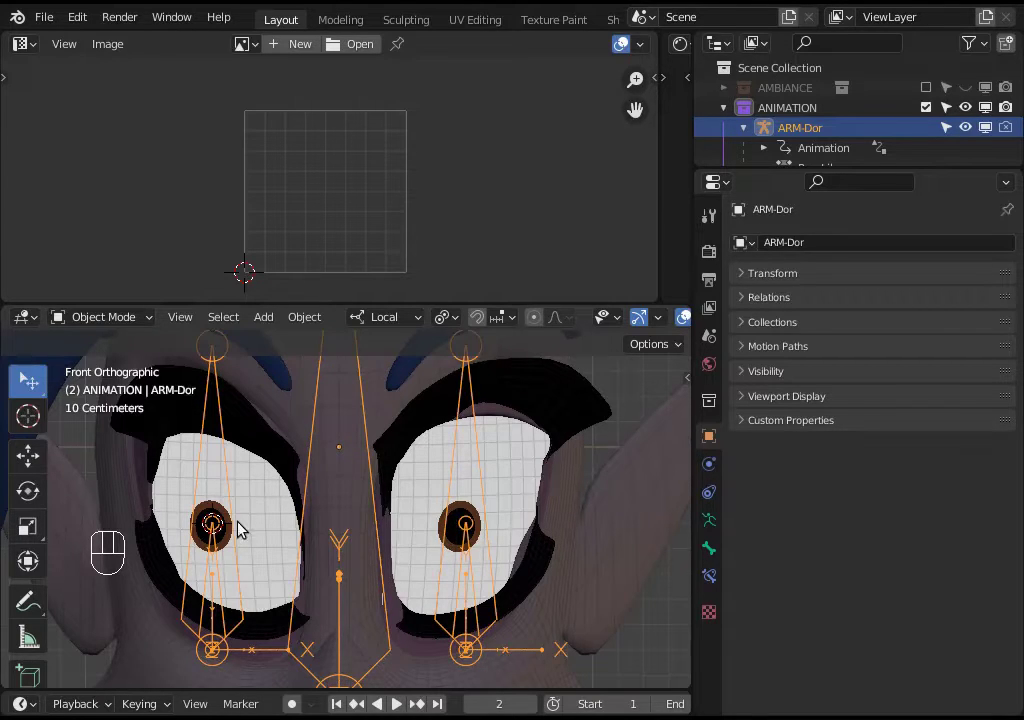
{"action": "scroll", "scroll_direction": "down", "scroll_amount": 3}
{"action": "middle_click", "coordinate": [339, 524]}
- Select the eye surface, enter Edit Mode and select its linked eye geometry
{"action": "middle_click", "coordinate": [474, 516]}
{"action": "left_click", "coordinate": [474, 516]}
{"action": "left_click", "coordinate": [474, 481]}
{"action": "key", "text": "Tab"}
{"action": "key", "text": "a"}
{"action": "scroll", "scroll_direction": "down", "scroll_amount": 3}
{"action": "scroll", "scroll_direction": "up", "scroll_amount": 3}
{"action": "key", "text": "alt+a"}
{"action": "key", "text": "alt+a"}
{"action": "scroll", "scroll_direction": "up", "scroll_amount": 3}
{"action": "key", "text": "l"}
{"action": "scroll", "scroll_direction": "up", "scroll_amount": 3}
{"action": "key", "text": "alt+a"}
{"action": "key", "text": "l"}
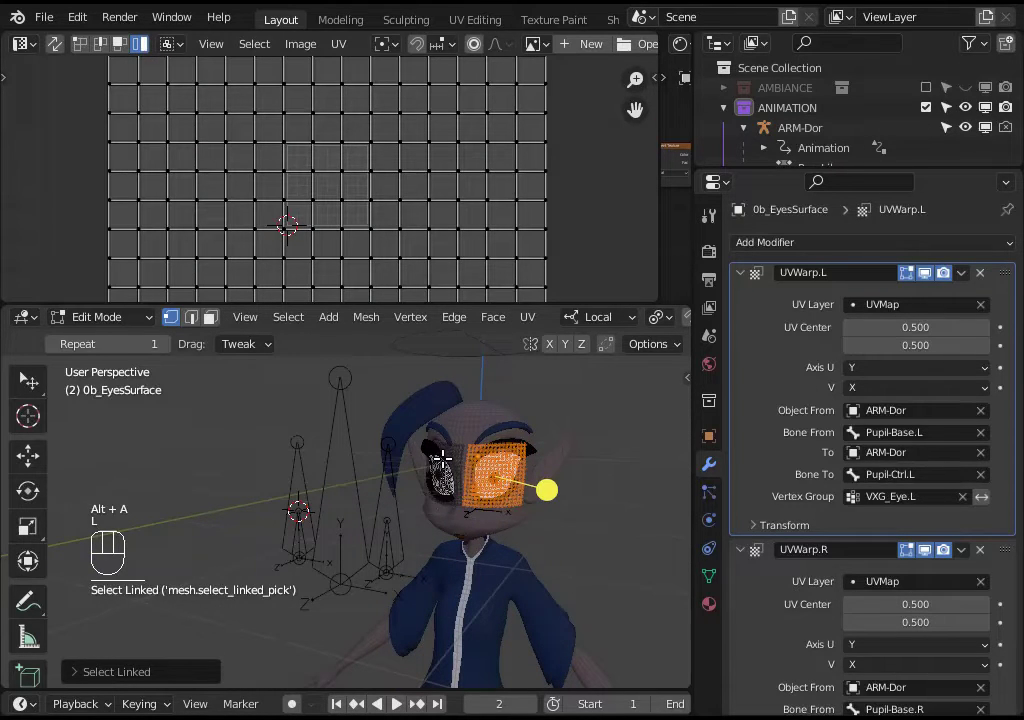
{"action": "key", "text": "l"}
- Review the eye UV grid in the top editor, then deselect the whole eye mesh
{"action": "scroll", "scroll_direction": "up", "scroll_amount": 3}
{"action": "left_click_drag", "start_coordinate": [331, 204], "coordinate": [332, 218]}
{"action": "scroll", "scroll_direction": "down", "scroll_amount": 3}
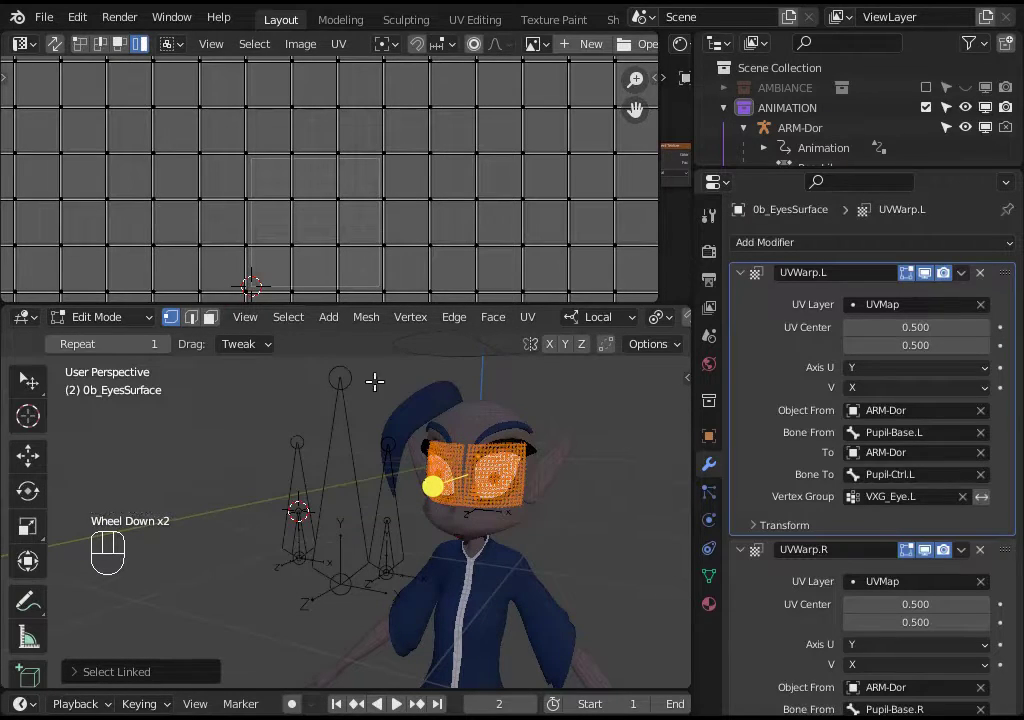
{"action": "scroll", "scroll_direction": "down", "scroll_amount": 3}
{"action": "scroll", "scroll_direction": "up", "scroll_amount": 3}
{"action": "scroll", "scroll_direction": "up", "scroll_amount": 3}
{"action": "scroll", "scroll_direction": "down", "scroll_amount": 3}
{"action": "middle_click", "coordinate": [334, 228]}
{"action": "scroll", "scroll_direction": "up", "scroll_amount": 3}
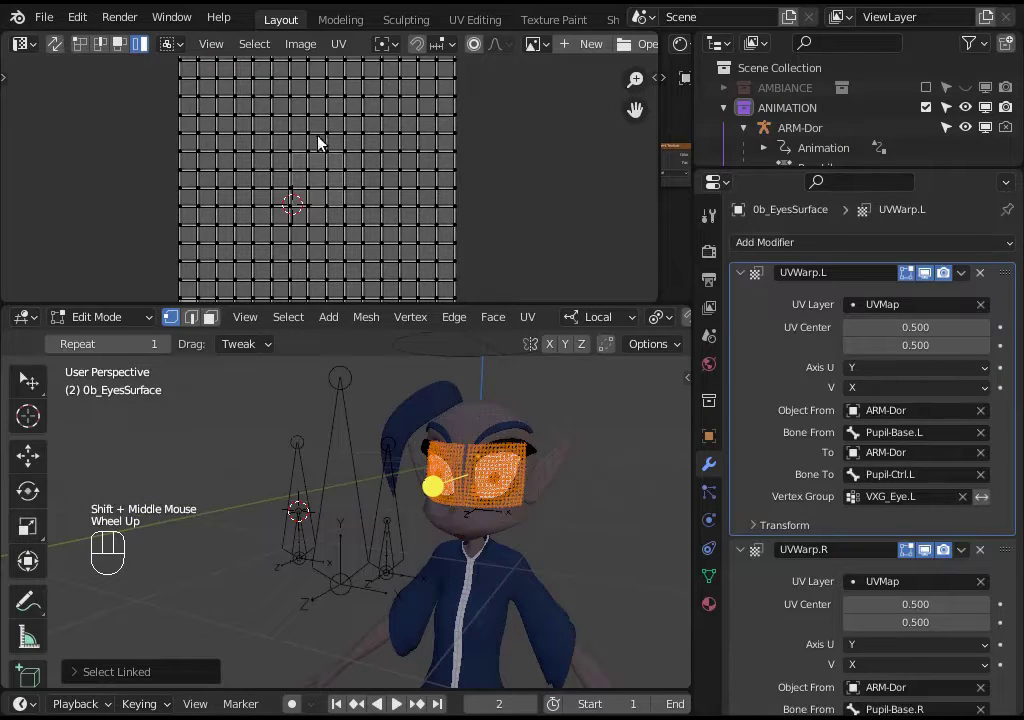
{"action": "scroll", "scroll_direction": "up", "scroll_amount": 3}
{"action": "middle_click", "coordinate": [454, 481]}
{"action": "key", "text": "alt+a"}
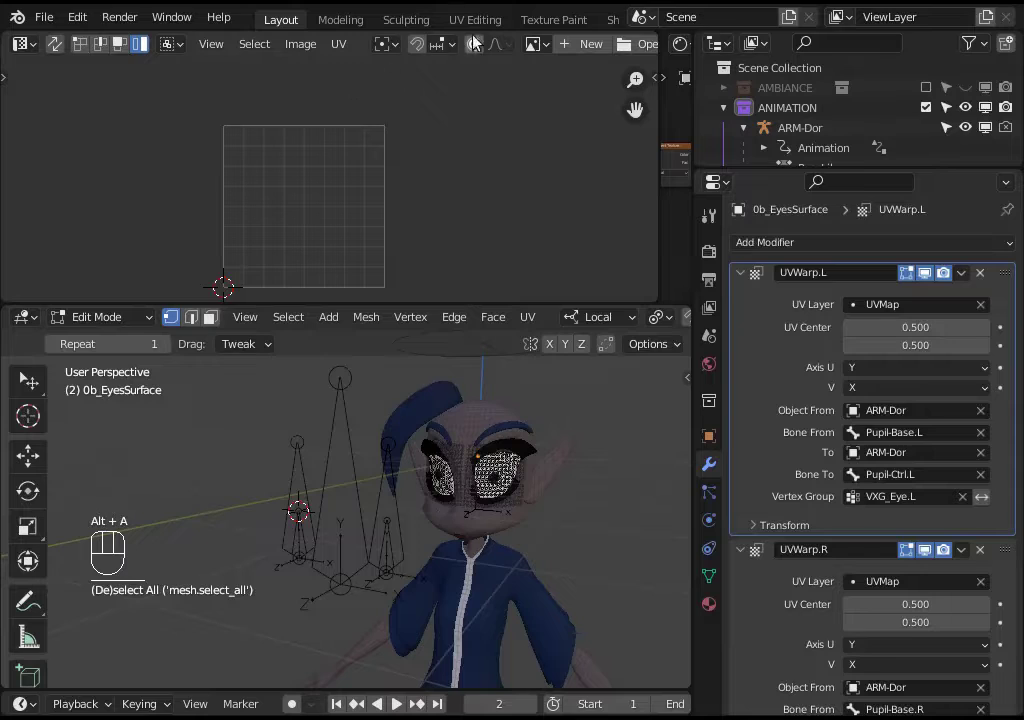
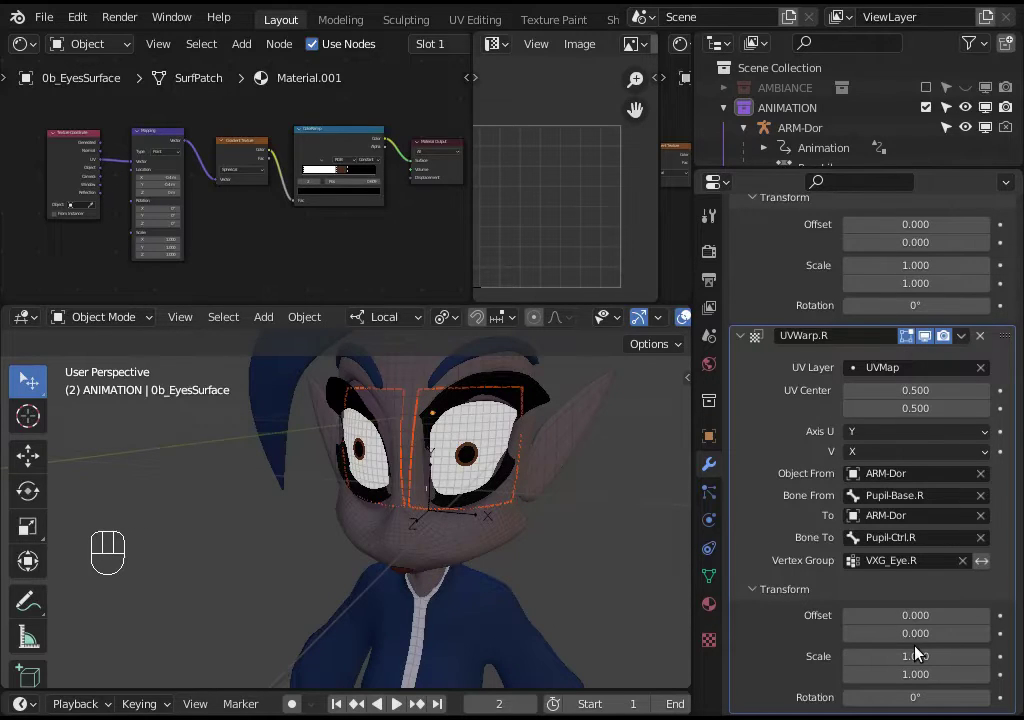
- Collapse both UVWarp modifier panels and zoom the Shader Editor onto the Mapping node
{"action": "scroll", "scroll_direction": "up", "scroll_amount": 3}
{"action": "middle_click", "coordinate": [279, 185]}
{"action": "left_click_drag", "start_coordinate": [746, 350], "coordinate": [739, 307]}
{"action": "left_click", "coordinate": [738, 278]}
{"action": "scroll", "scroll_direction": "up", "scroll_amount": 3}
{"action": "left_click_drag", "start_coordinate": [228, 177], "coordinate": [367, 166]}
{"action": "left_click_drag", "start_coordinate": [230, 160], "coordinate": [310, 225]}
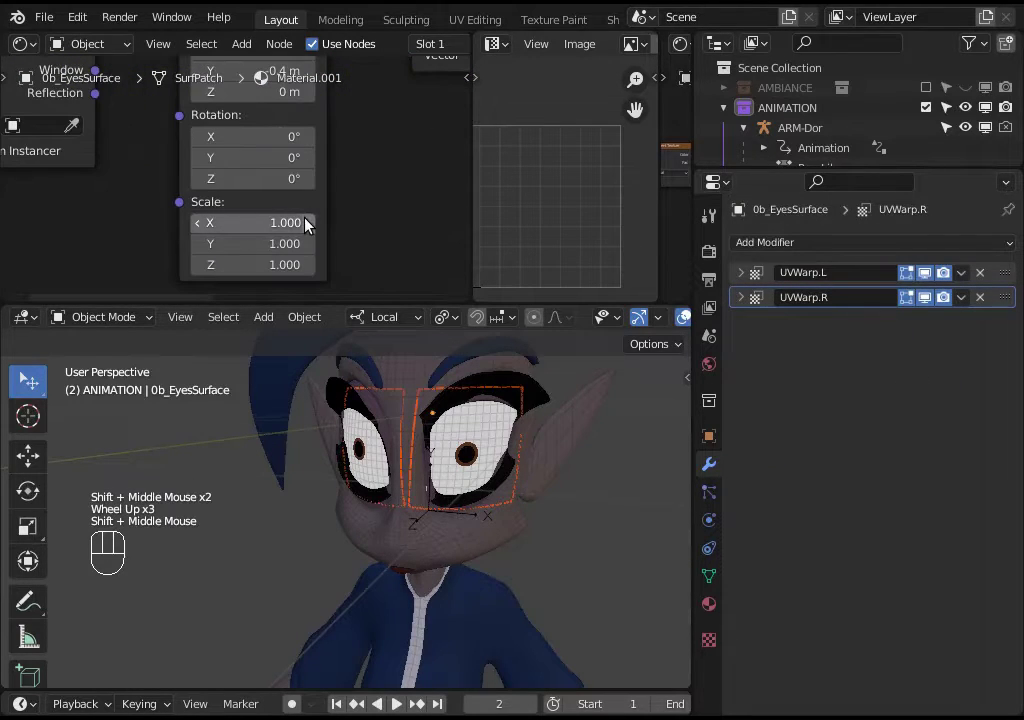
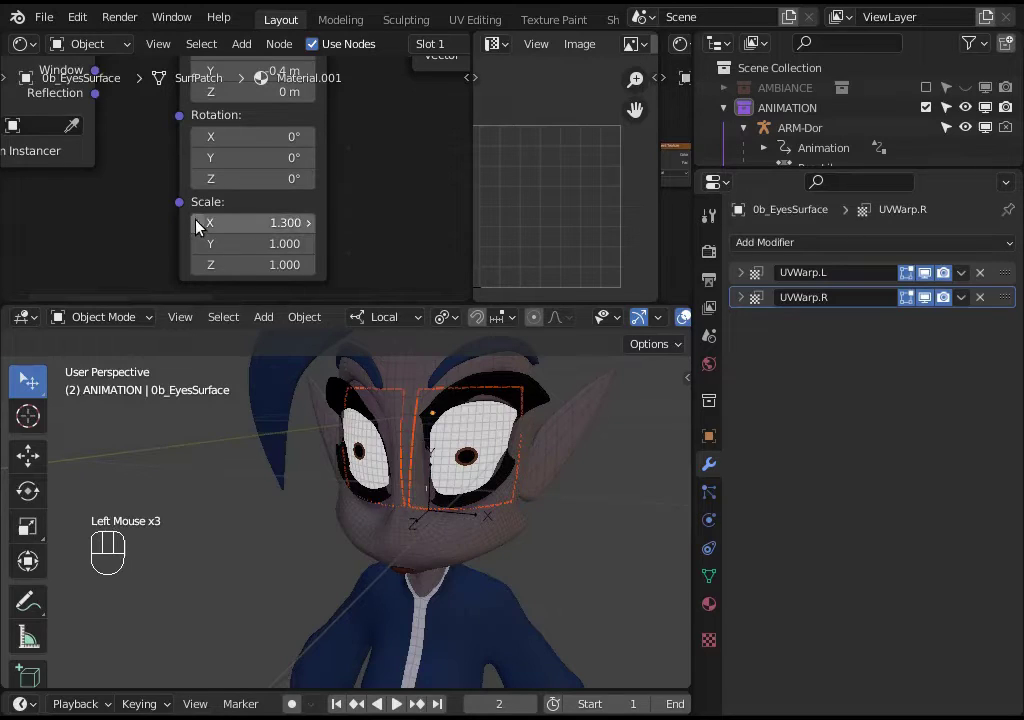
- Set the Mapping node Scale X to 0.5 and Location to X -0.1 m, Y -0.25 m
{"action": "left_click", "coordinate": [201, 228]}
{"action": "double_click", "coordinate": [201, 228]}
{"action": "double_click", "coordinate": [201, 228]}
{"action": "double_click", "coordinate": [201, 228]}
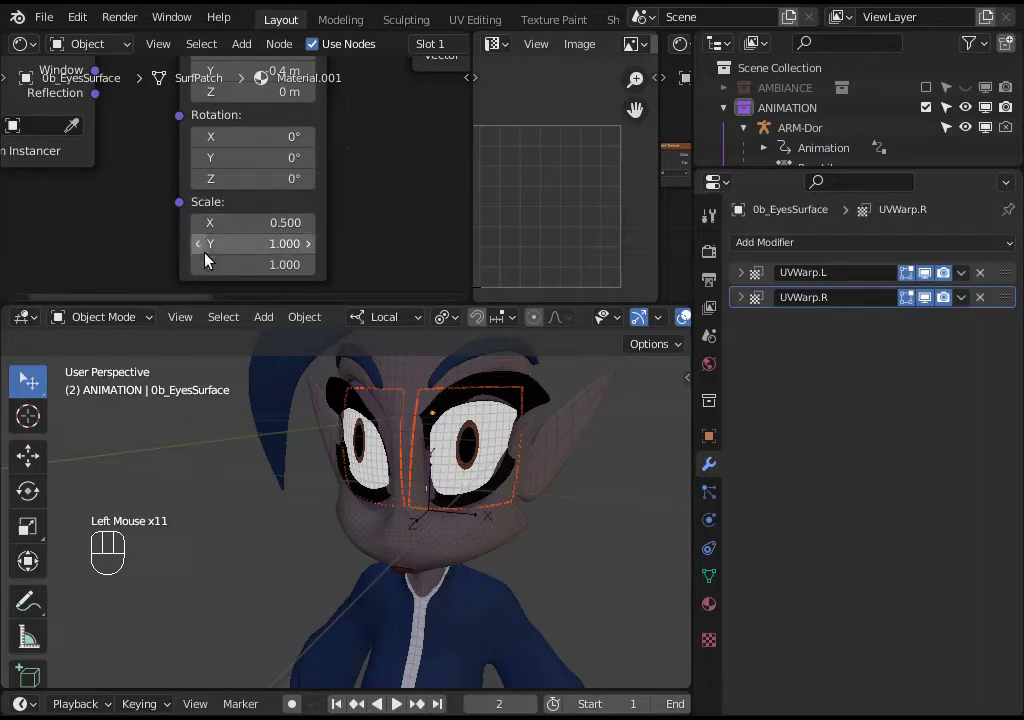
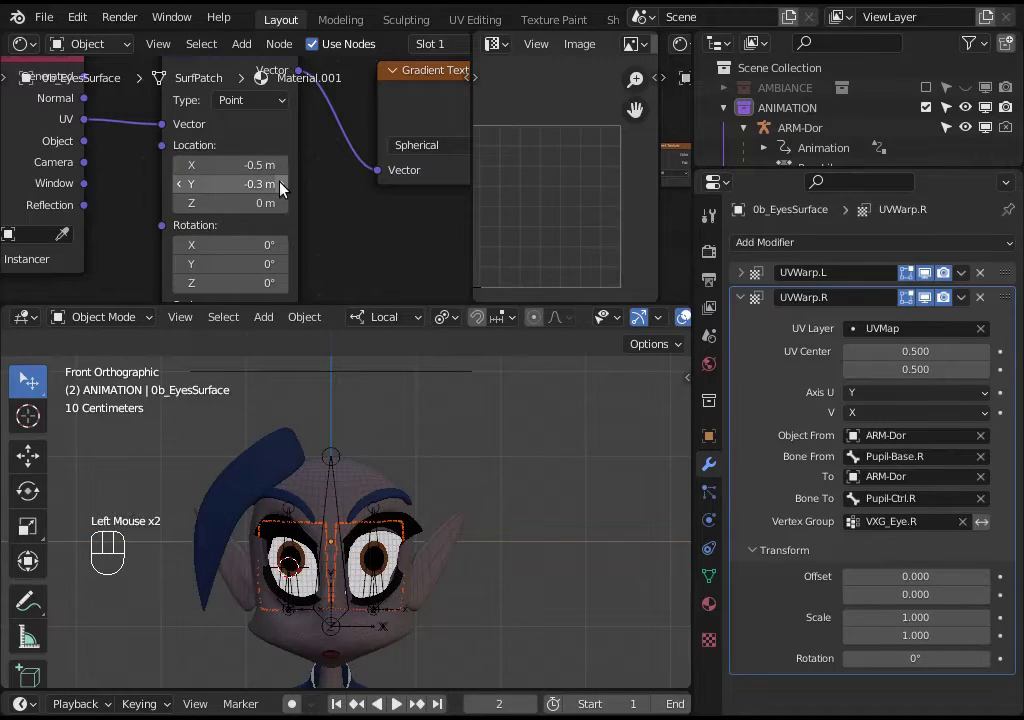
{"action": "left_click", "coordinate": [283, 170]}
{"action": "left_click", "coordinate": [283, 170]}
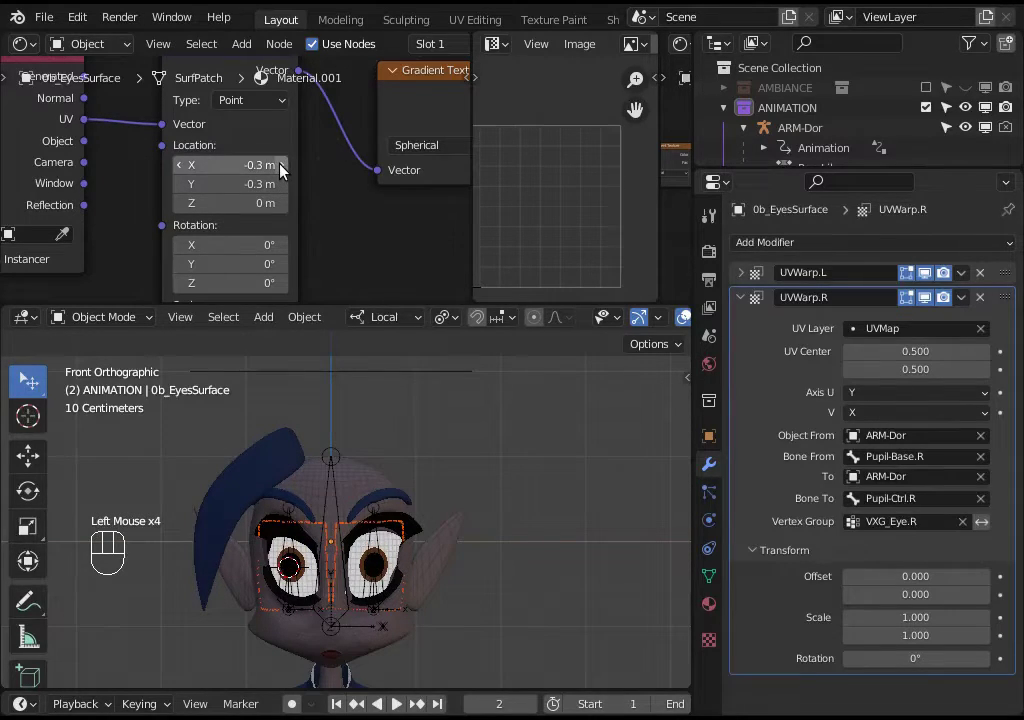
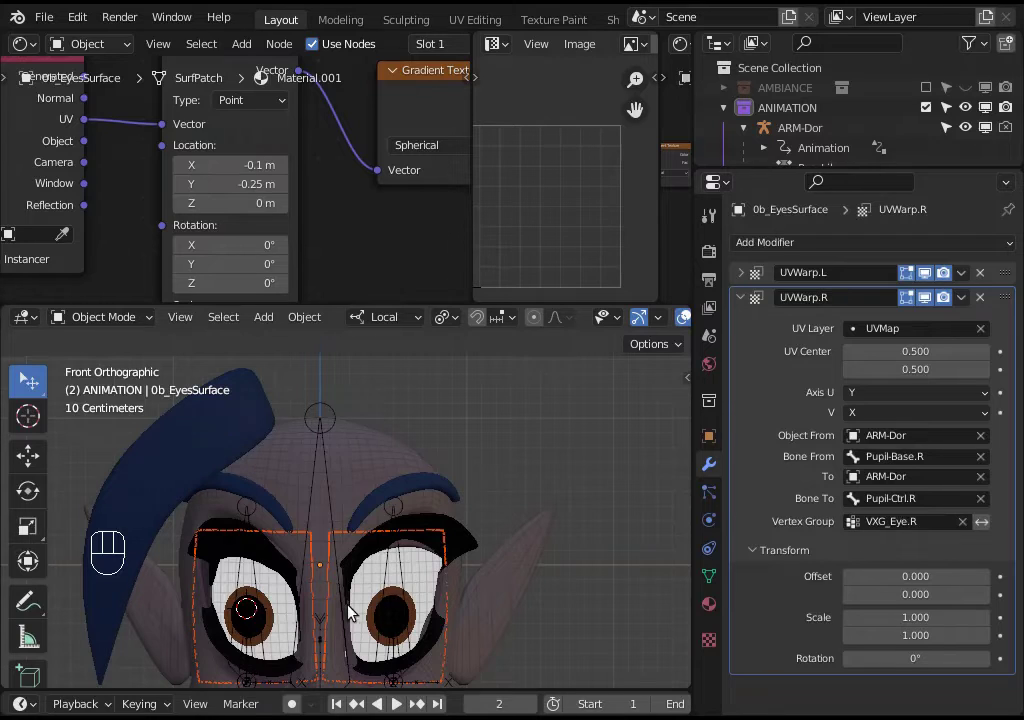
- Change the MAT-Dor-EyesBase Mapping node Type from Point to Texture
{"action": "scroll", "scroll_direction": "up", "scroll_amount": 3}
{"action": "left_click_drag", "start_coordinate": [375, 146], "coordinate": [342, 210]}
{"action": "left_click", "coordinate": [324, 178]}
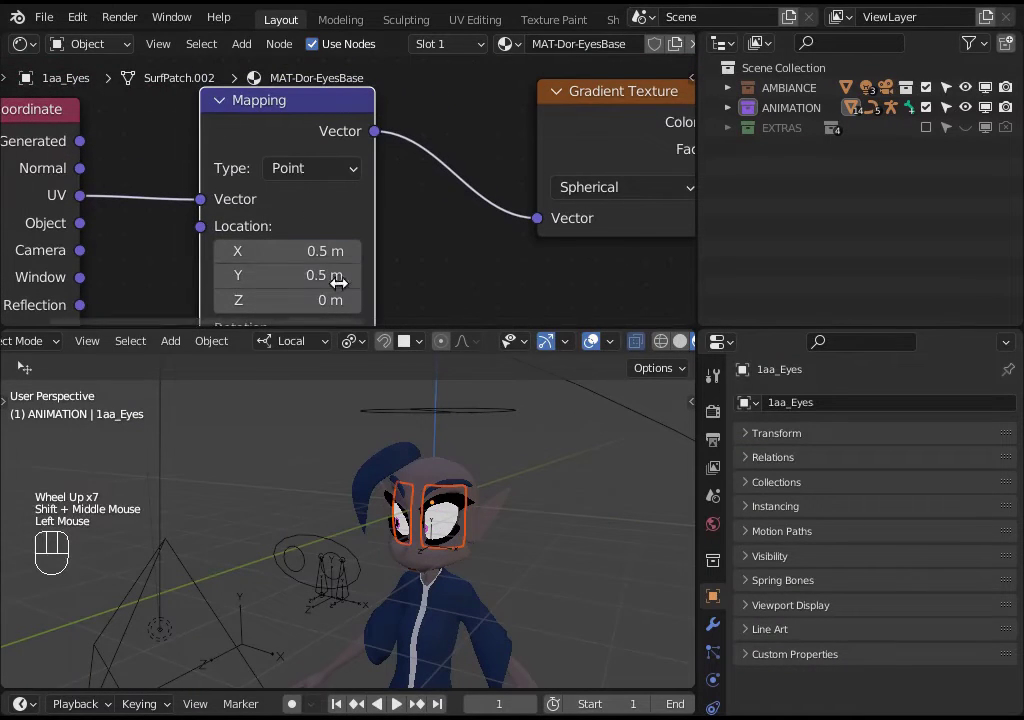
{"action": "left_click", "coordinate": [327, 178]}
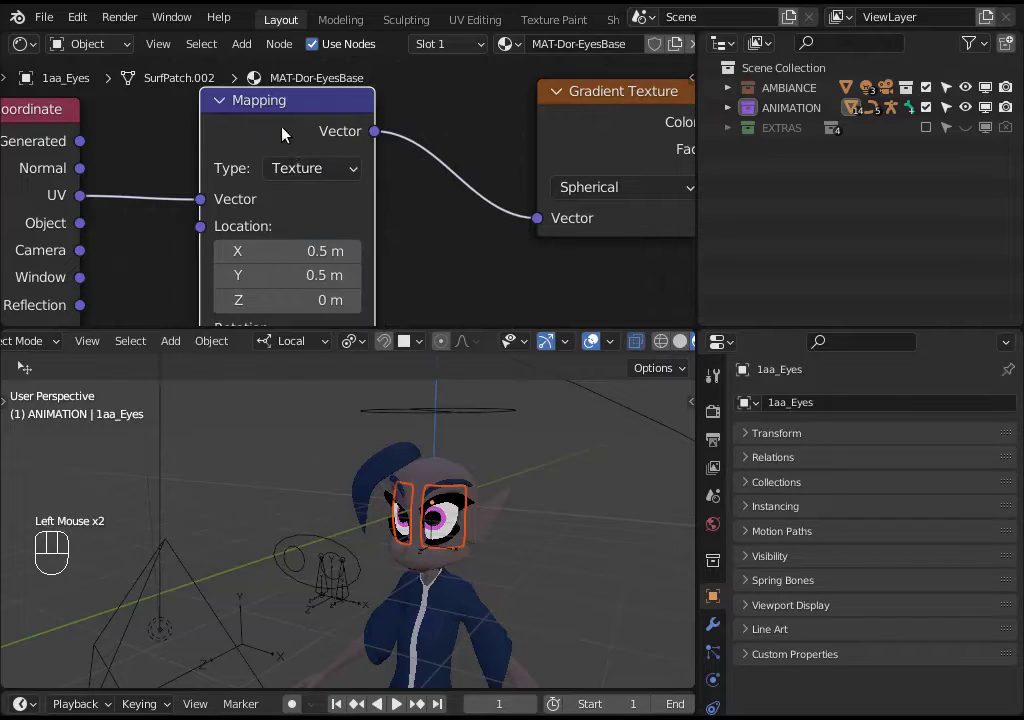
{"action": "scroll", "scroll_direction": "down", "scroll_amount": 3}
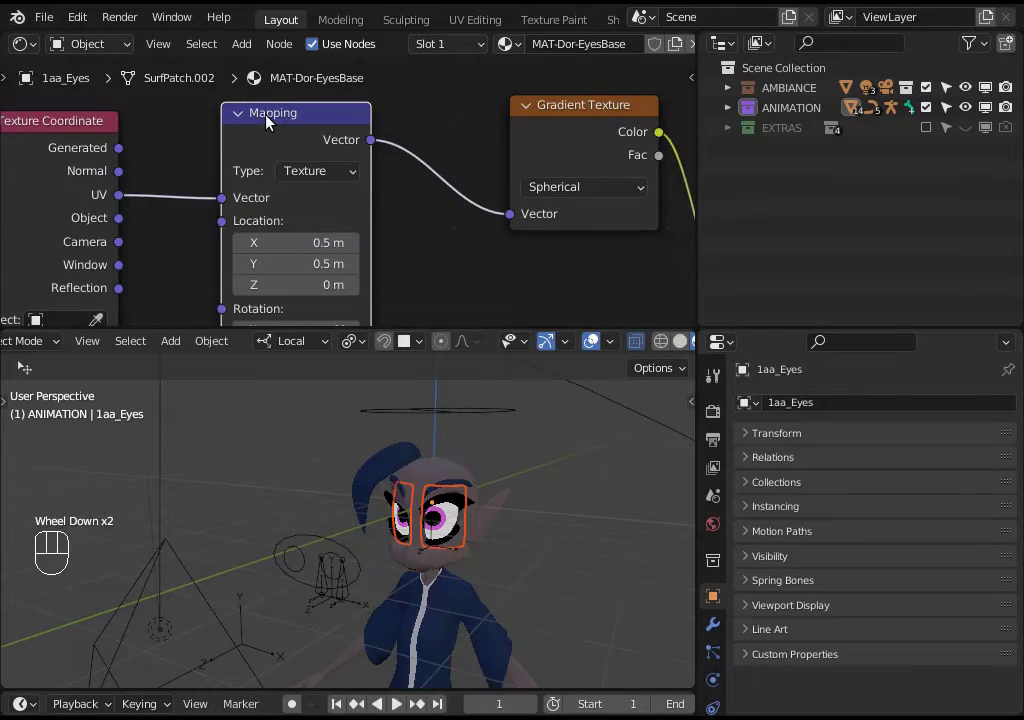
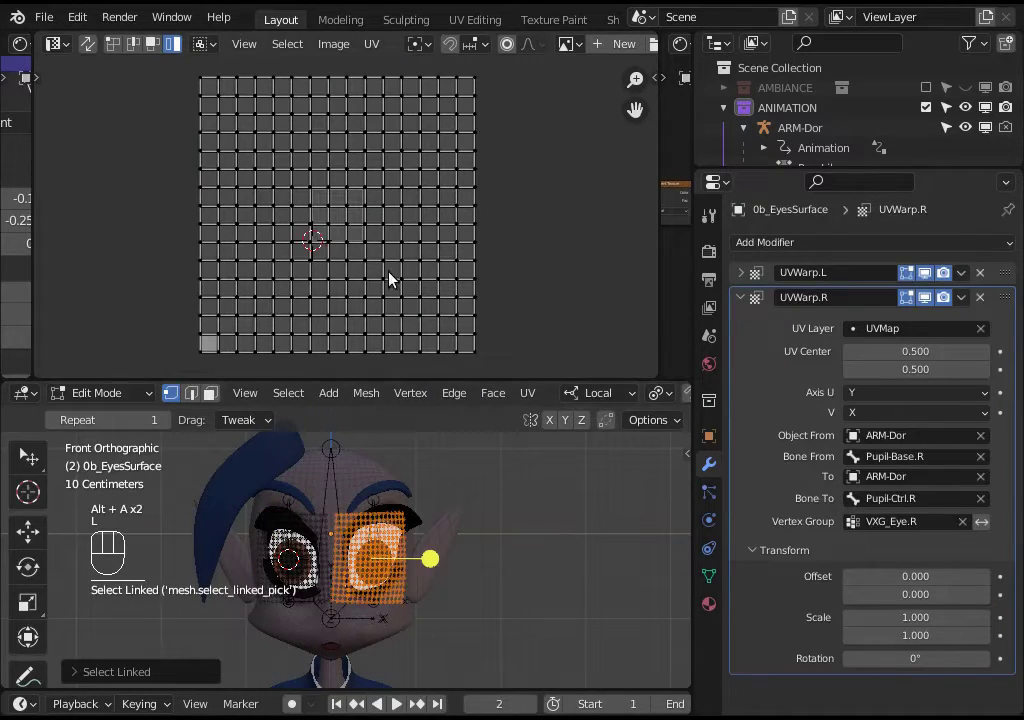
- Enable UV Sync Selection, select all eye UVs and move them 0.5 along Y
{"action": "left_click", "coordinate": [455, 49]}
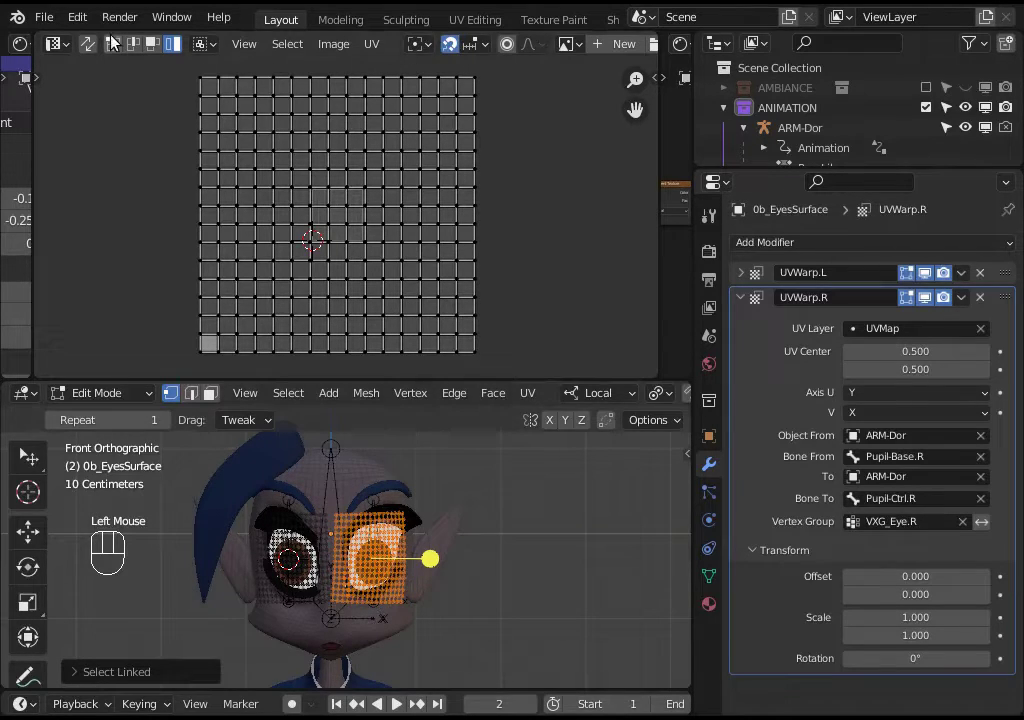
{"action": "left_click", "coordinate": [88, 51]}
{"action": "key", "text": "alt+a"}
{"action": "key", "text": "l"}
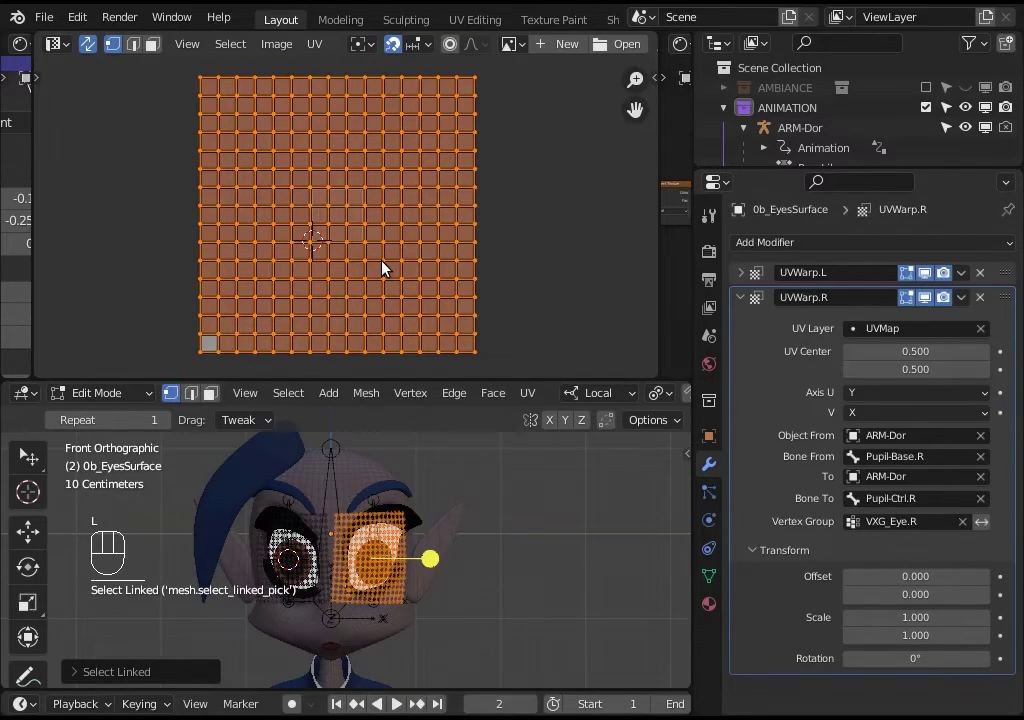
{"action": "key", "text": "g"}
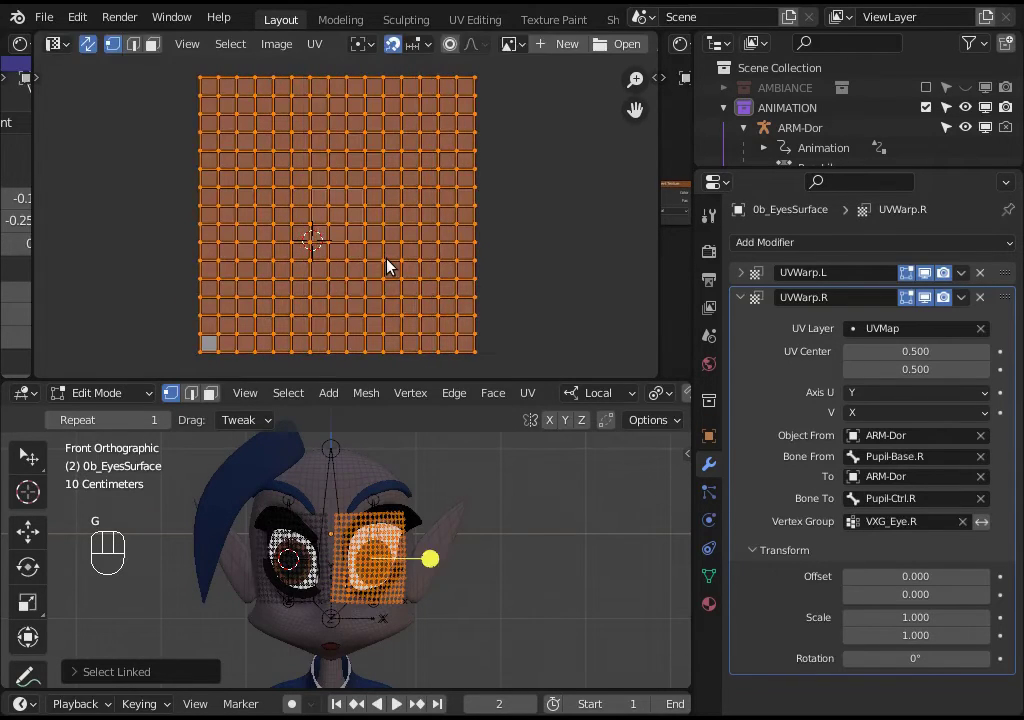
{"action": "key", "text": "g"}
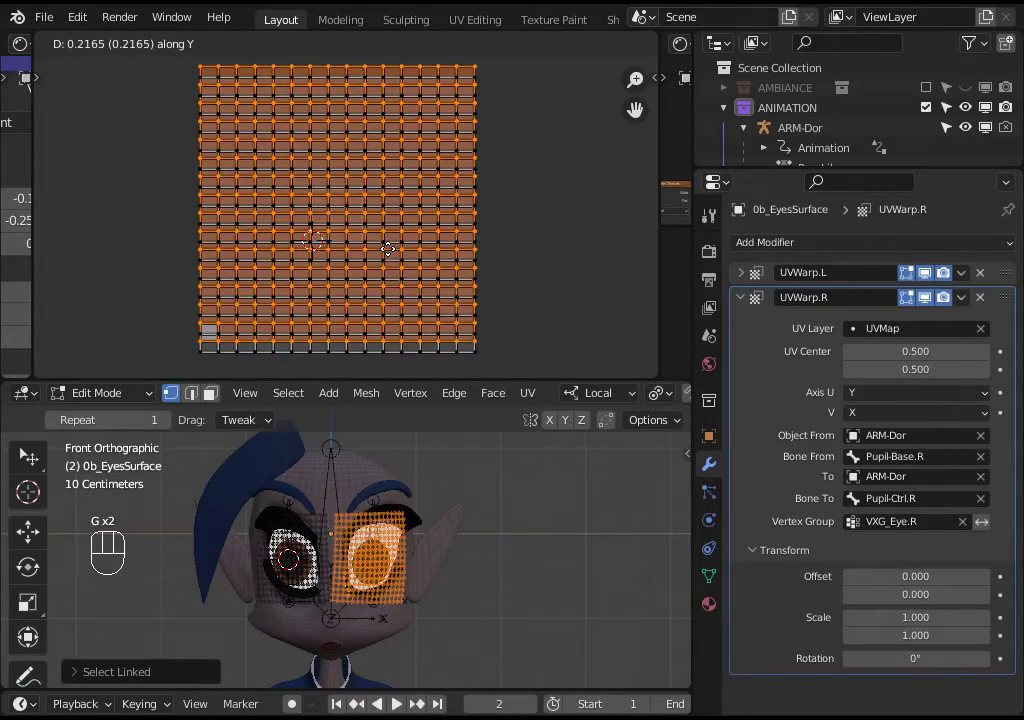
{"action": "key", "text": "g"}
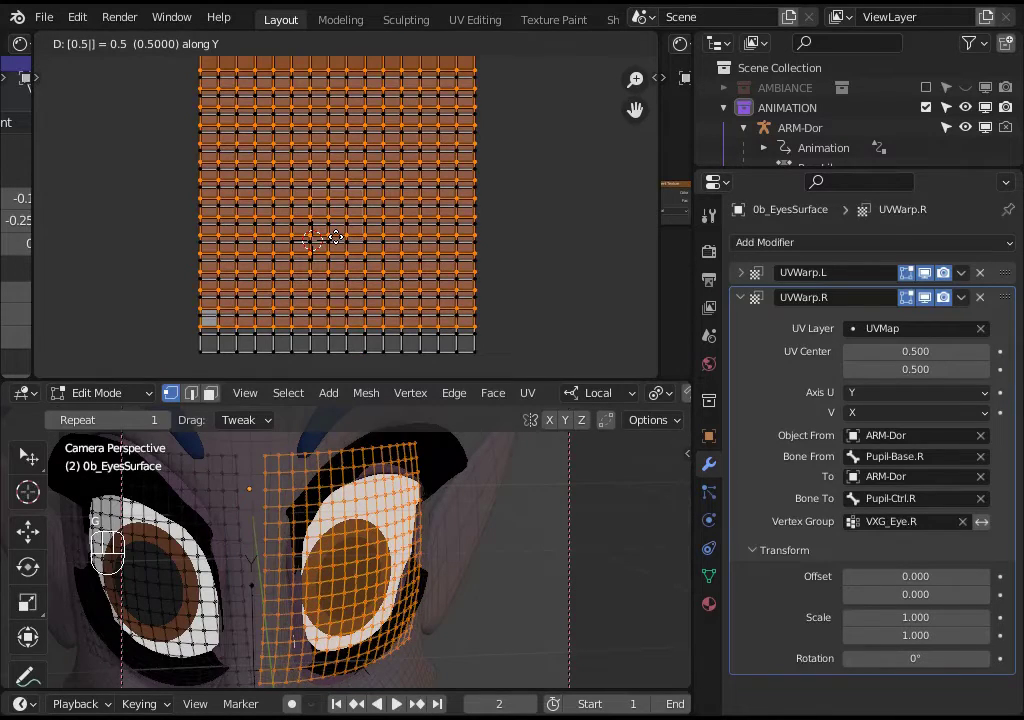
{"action": "scroll", "scroll_direction": "down", "scroll_amount": 3}
{"action": "key", "text": "KP_1"}
- Select part of the eye UVs again and move them back -0.5 along Y
{"action": "scroll", "scroll_direction": "up", "scroll_amount": 3}
{"action": "scroll", "scroll_direction": "down", "scroll_amount": 3}
{"action": "key", "text": "alt+a"}
{"action": "key", "text": "l"}
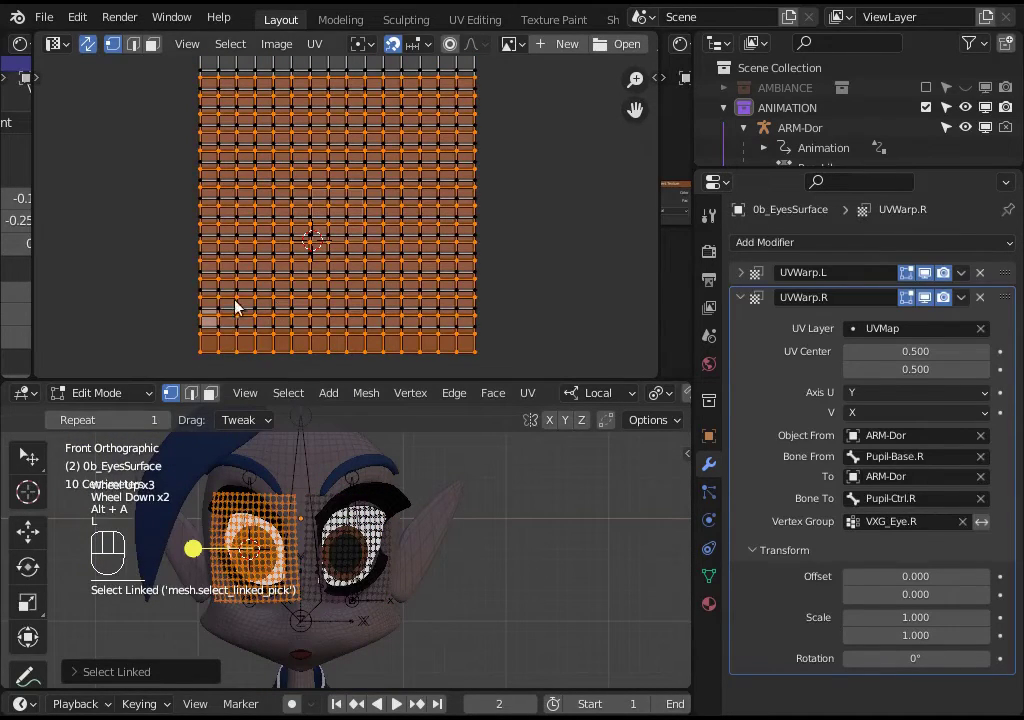
{"action": "key", "text": "g"}
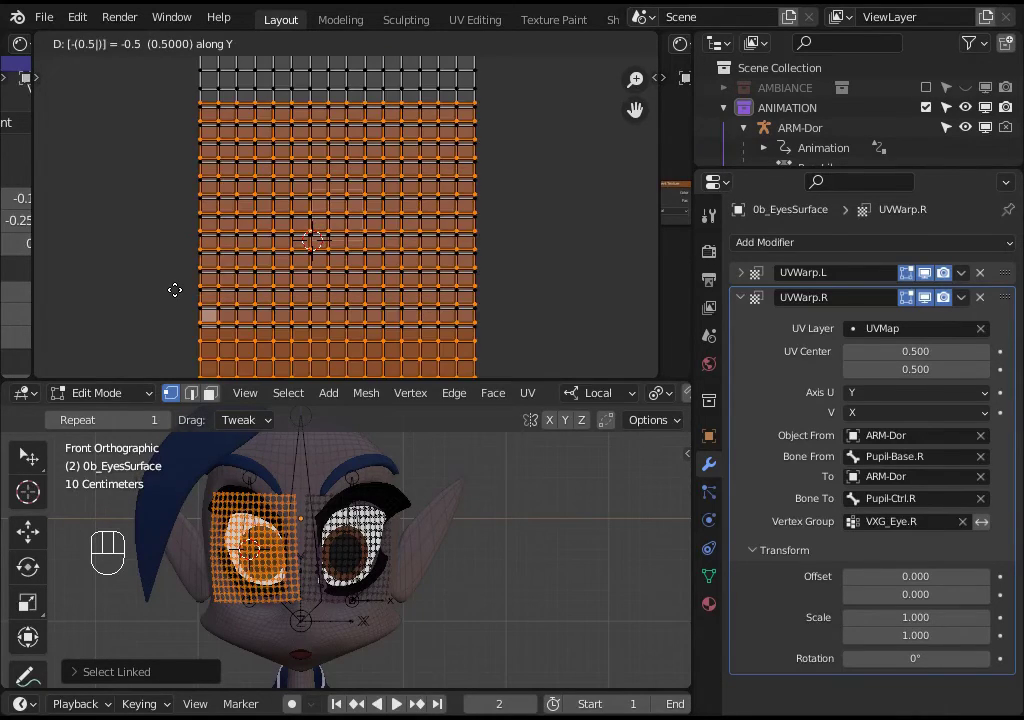
{"action": "scroll", "scroll_direction": "up", "scroll_amount": 3}
{"action": "left_click", "coordinate": [353, 480]}
{"action": "scroll", "scroll_direction": "down", "scroll_amount": 3}
- Leave UV editing, select the ARM-Dor armature and enter Pose Mode
{"action": "key", "text": "ctrl+Tab"}
{"action": "left_click", "coordinate": [353, 495]}
{"action": "key", "text": "g"}
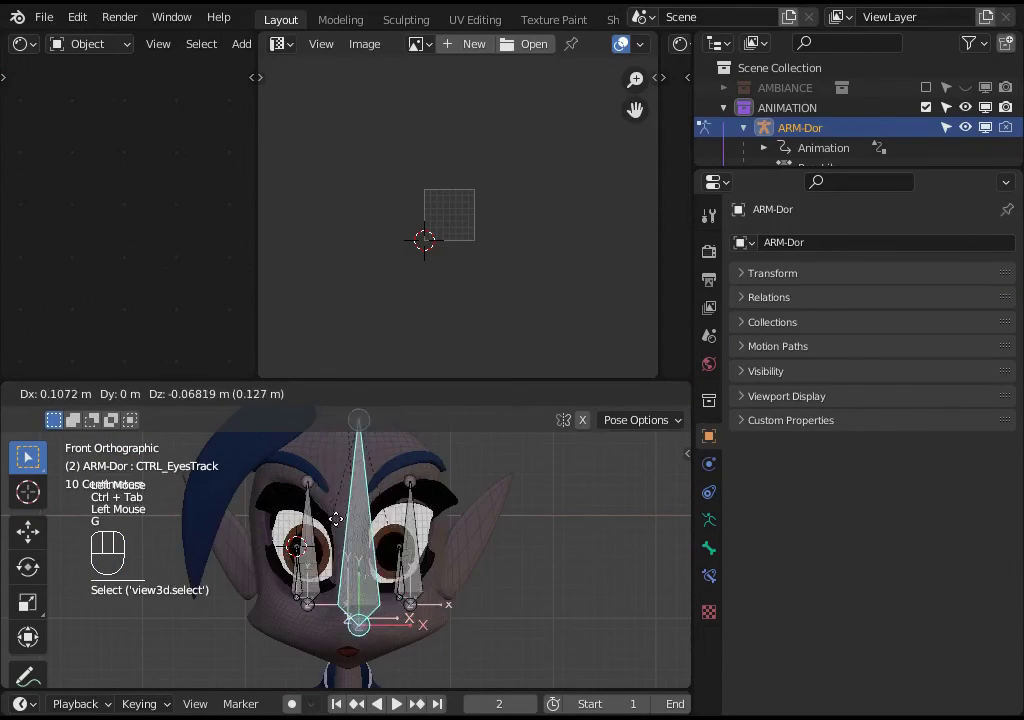